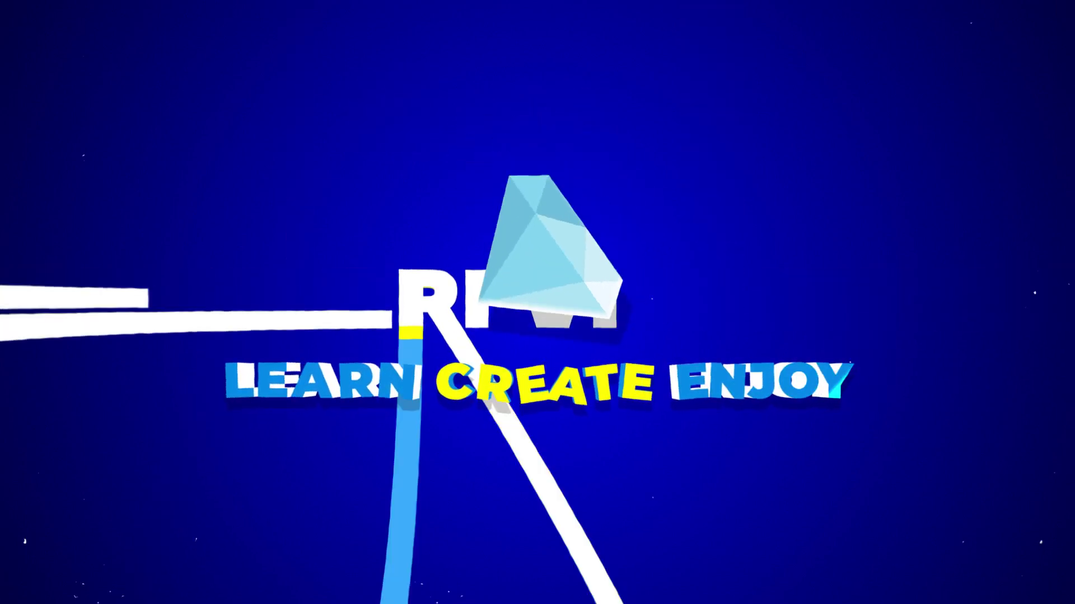
Begin naming the new composition, entering 'Master ' in the Composition Name field.
{"action": "left_click", "coordinate": [487, 227]}
{"action": "type", "text": "ster"}
{"action": "key", "text": "space"}
Finish the name 'Master Comp' and confirm the 1920×1080, 30 fps composition.
{"action": "type", "text": "omp"}
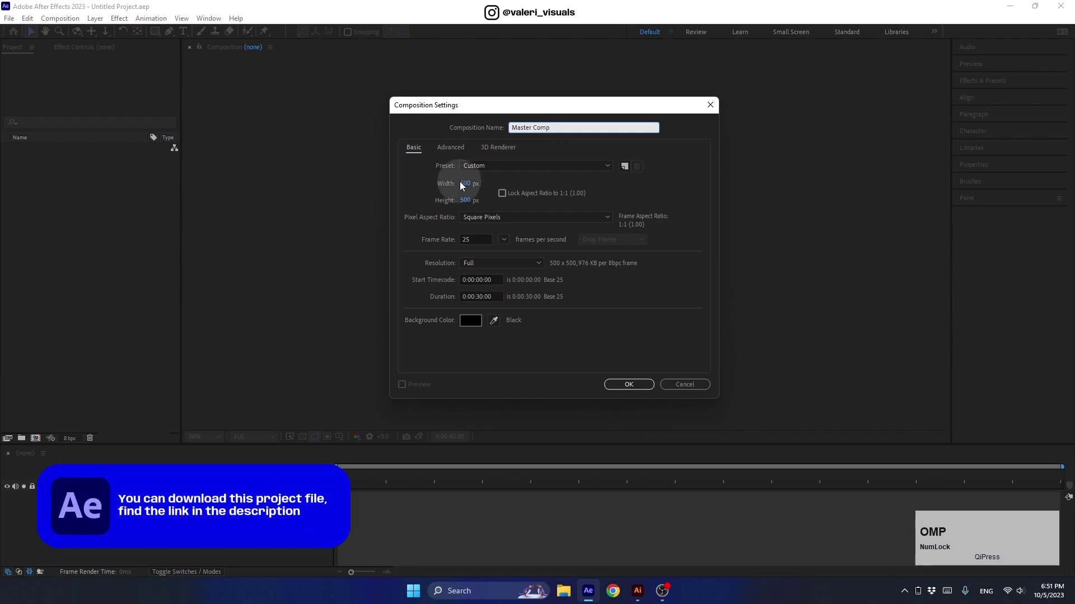
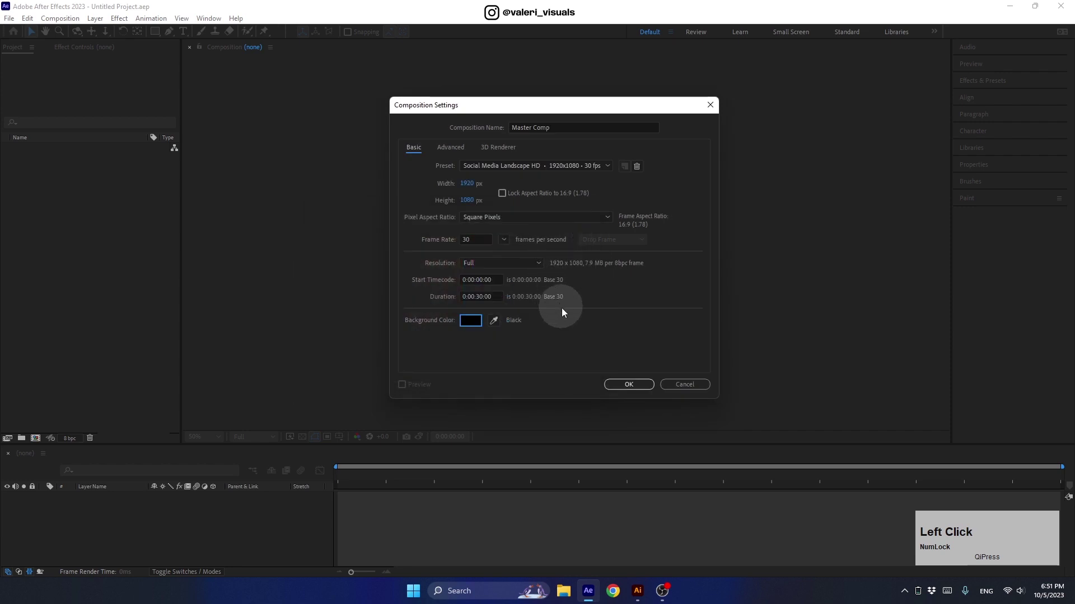
{"action": "left_click", "coordinate": [618, 389]}
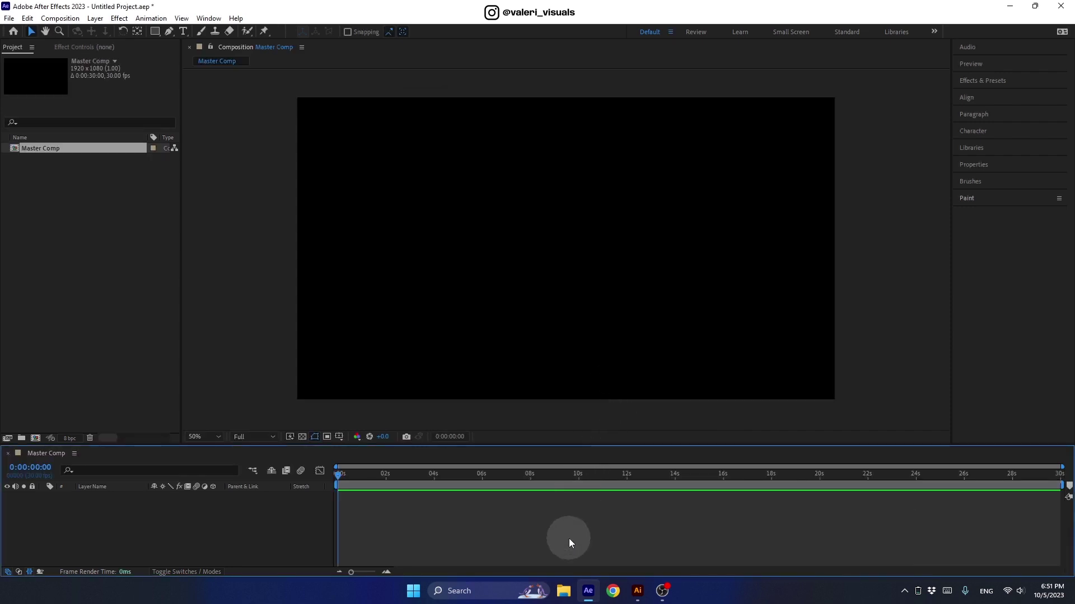
Import Coin.ai into the project with Import Kind set to Composition.
{"action": "left_click", "coordinate": [569, 594]}
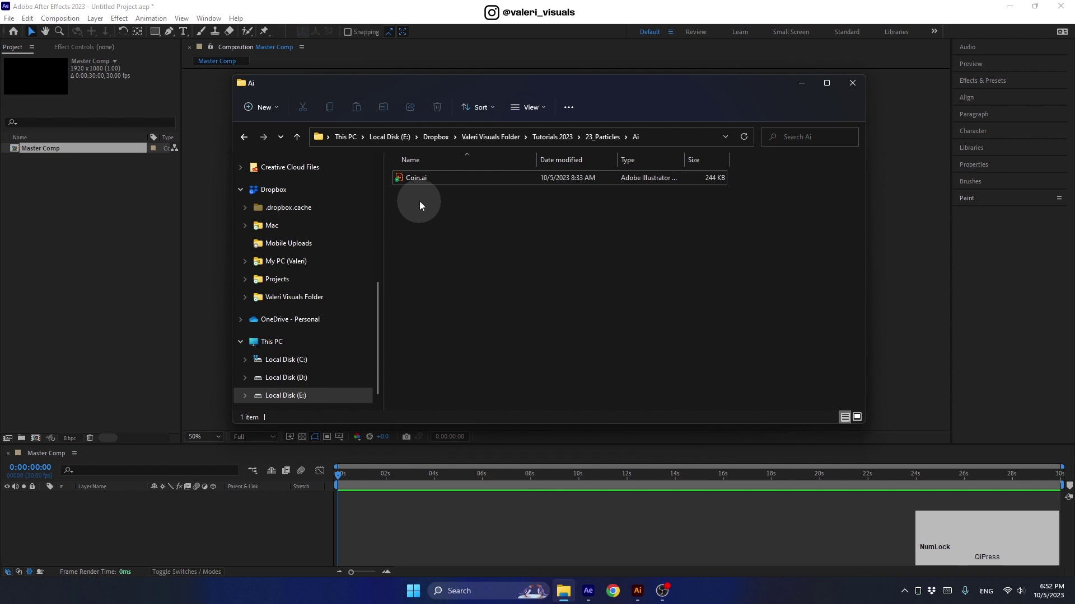
{"action": "left_click", "coordinate": [419, 183]}
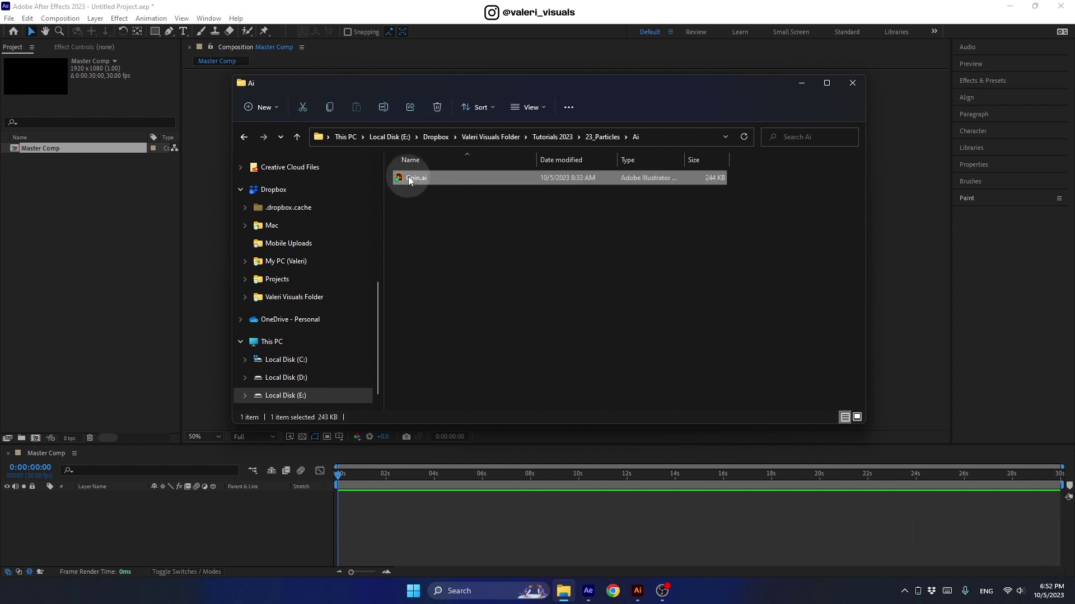
{"action": "left_click", "coordinate": [408, 195]}
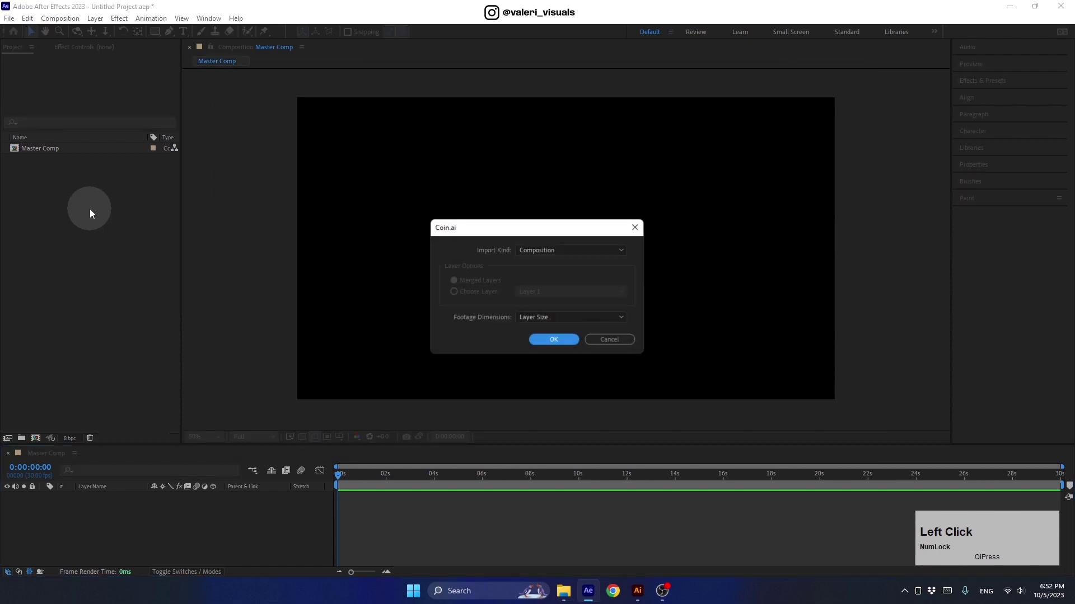
{"action": "left_click", "coordinate": [537, 257]}
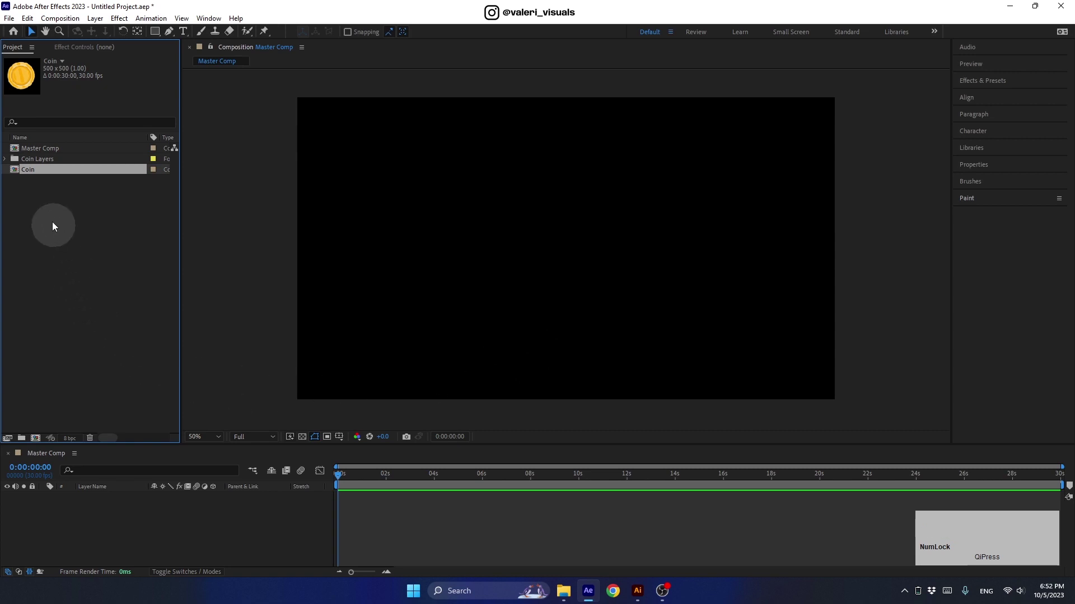
Drop the Coin comp into Master Comp, inspect its artwork layer, and return to Master Comp.
{"action": "left_click", "coordinate": [34, 174]}
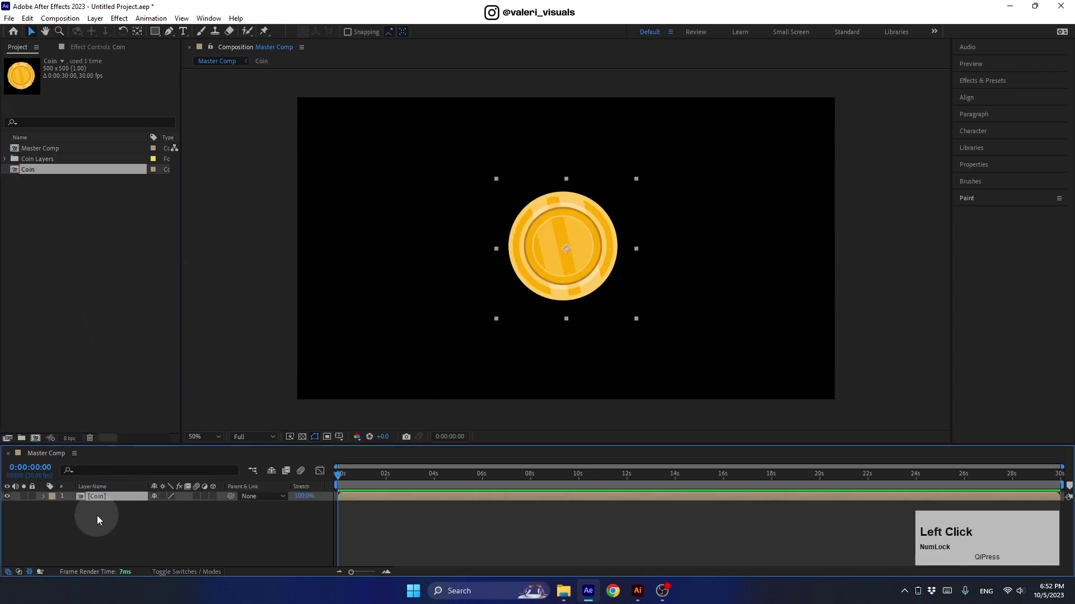
{"action": "left_click", "coordinate": [101, 504]}
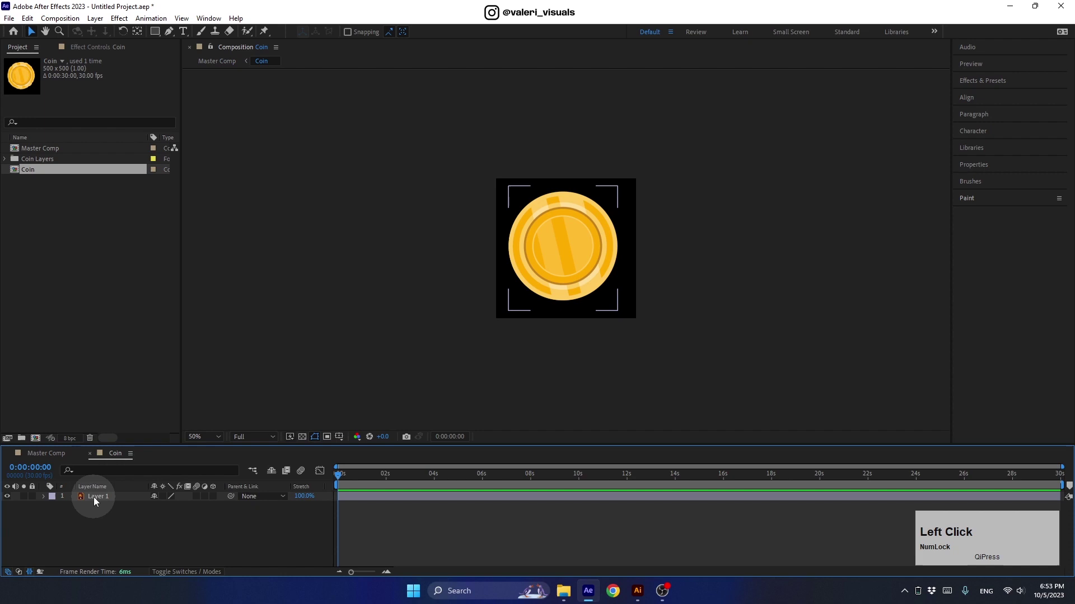
{"action": "left_click", "coordinate": [120, 505]}
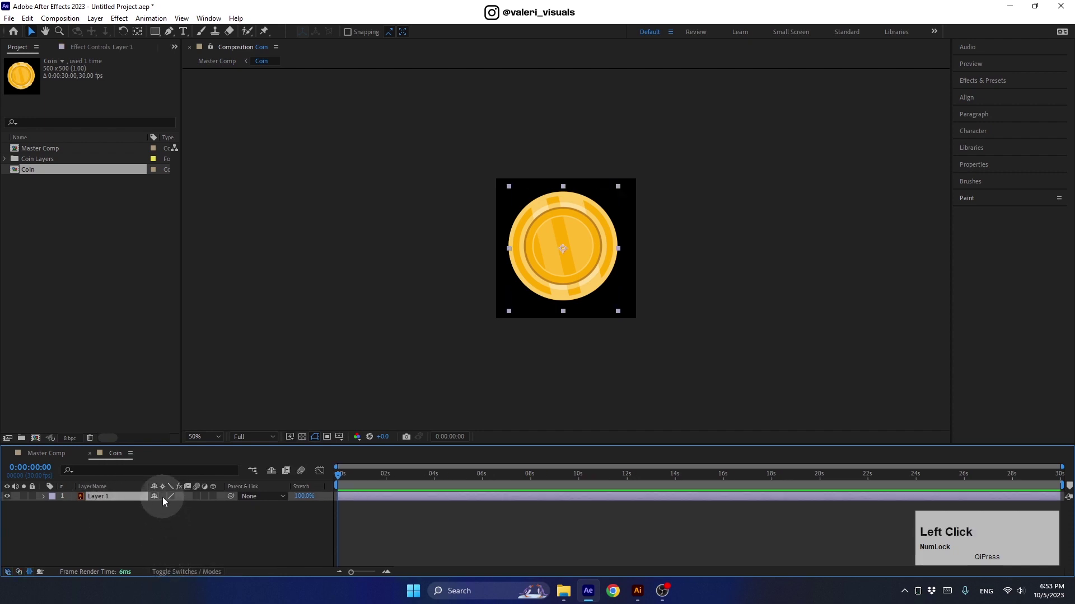
{"action": "left_click", "coordinate": [46, 457]}
Create a full-frame solid named 'Particles' above the coin and hide the Coin layer.
{"action": "right_click", "coordinate": [102, 530]}
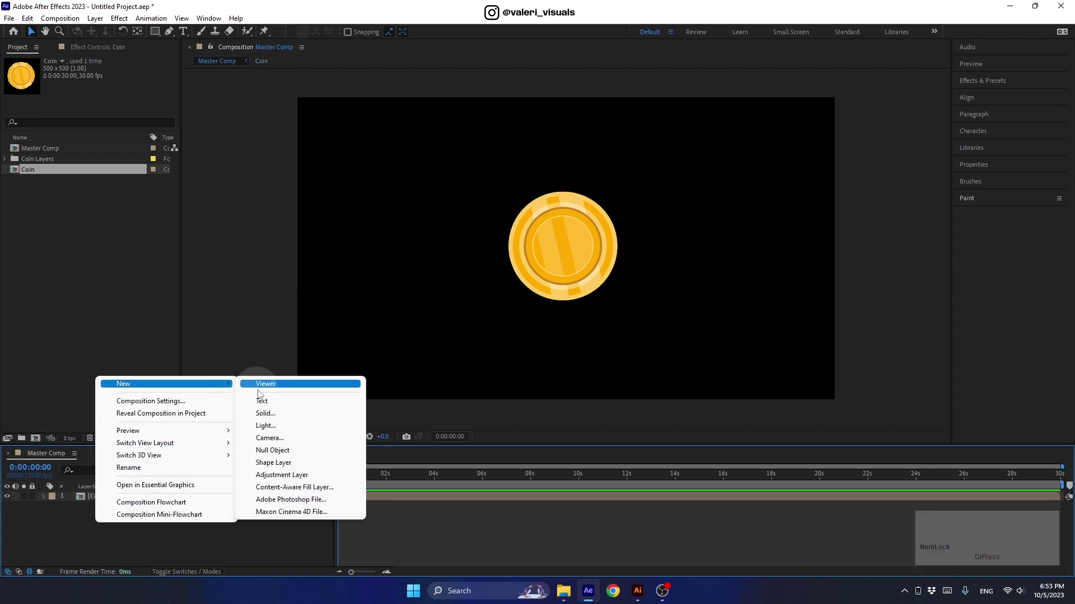
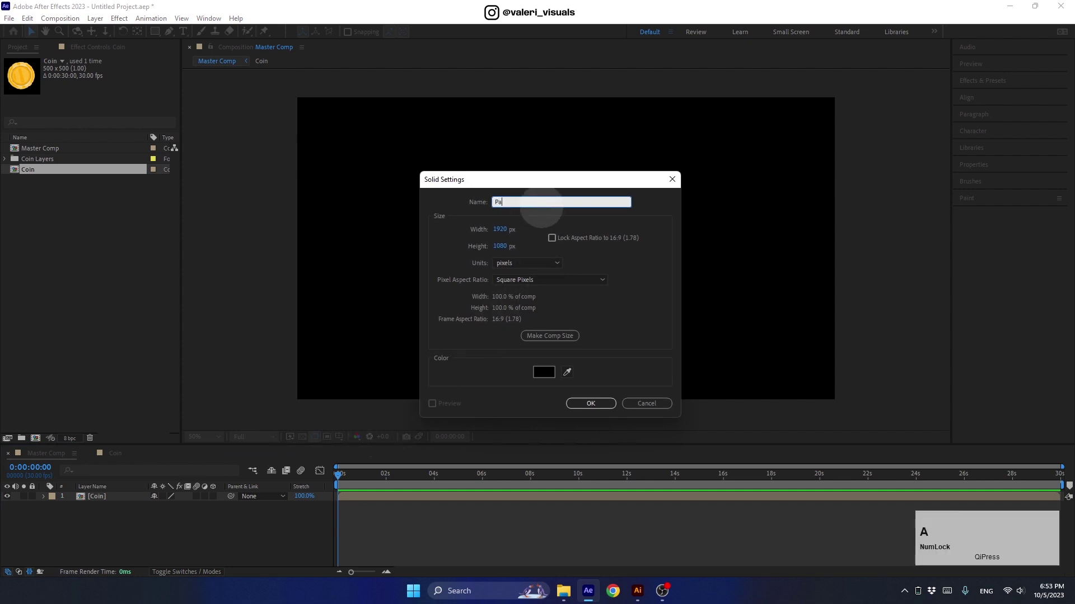
{"action": "type", "text": "articleARTICLES"}
{"action": "left_click", "coordinate": [554, 344]}
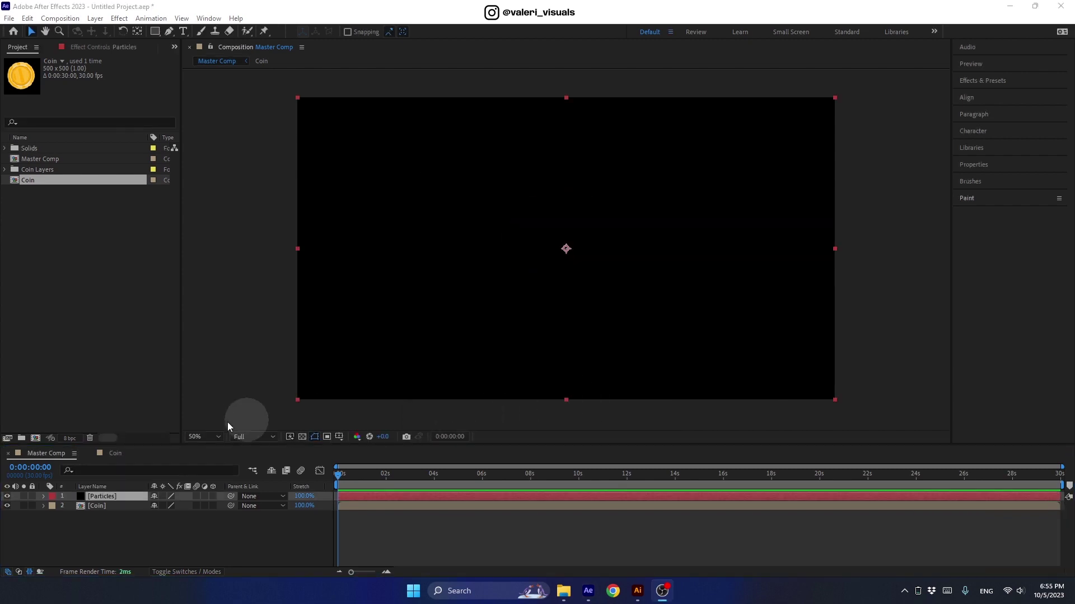
{"action": "left_click", "coordinate": [13, 514]}
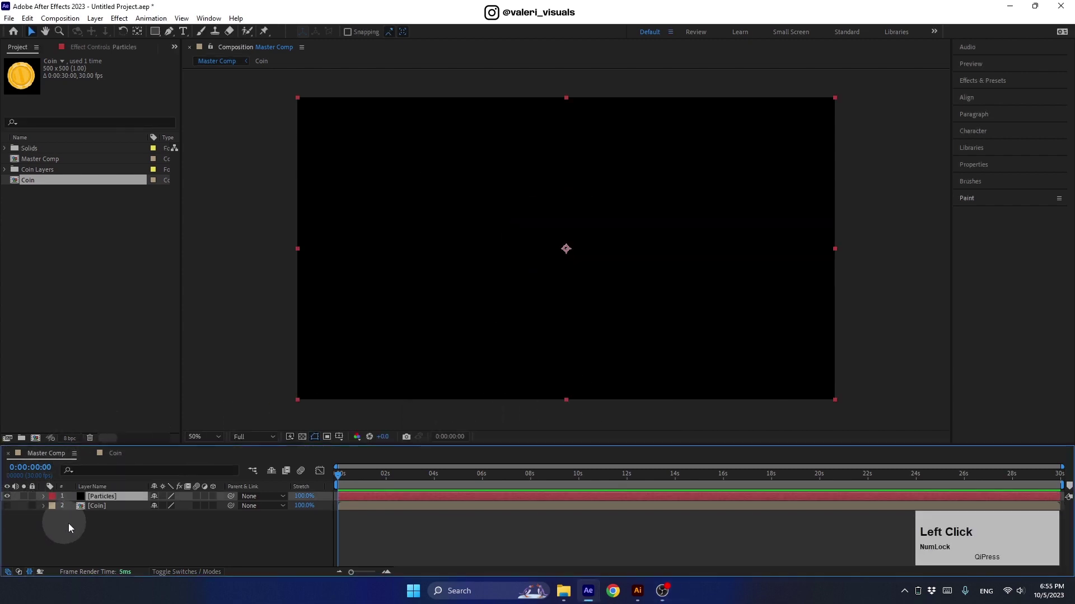
Find CC Particle World via 'partic' in Effects & Presets and apply it to Particles.
{"action": "left_click", "coordinate": [974, 82]}
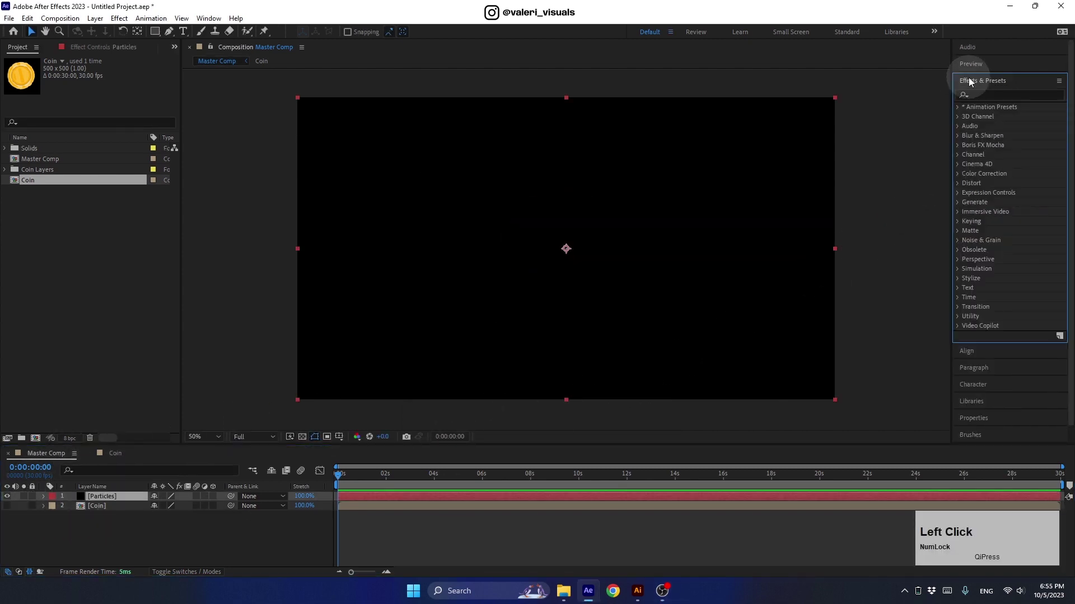
{"action": "type", "text": "partic"}
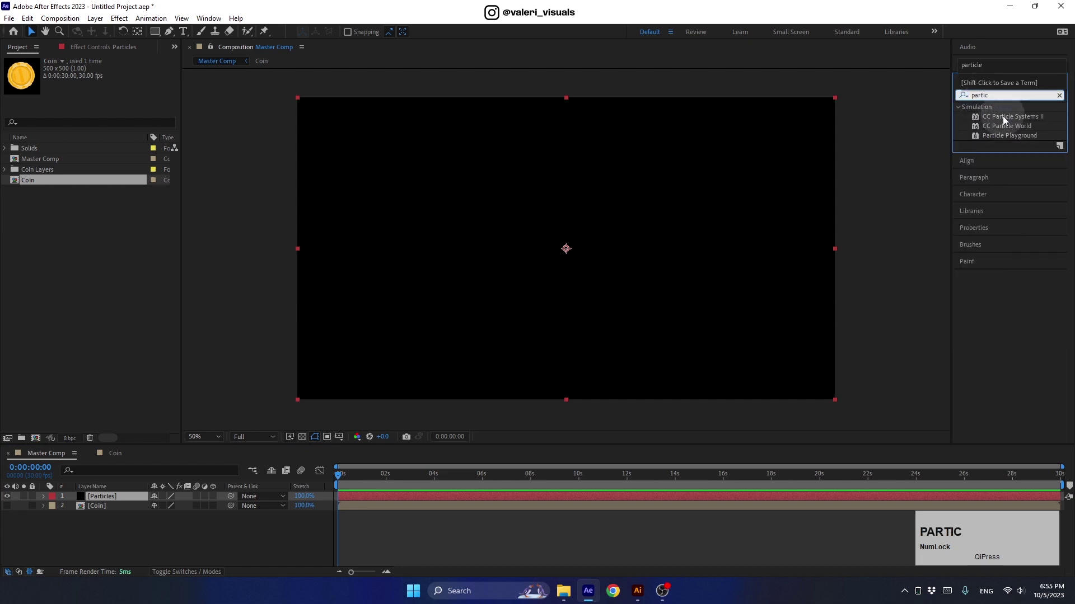
{"action": "left_click", "coordinate": [1006, 135]}
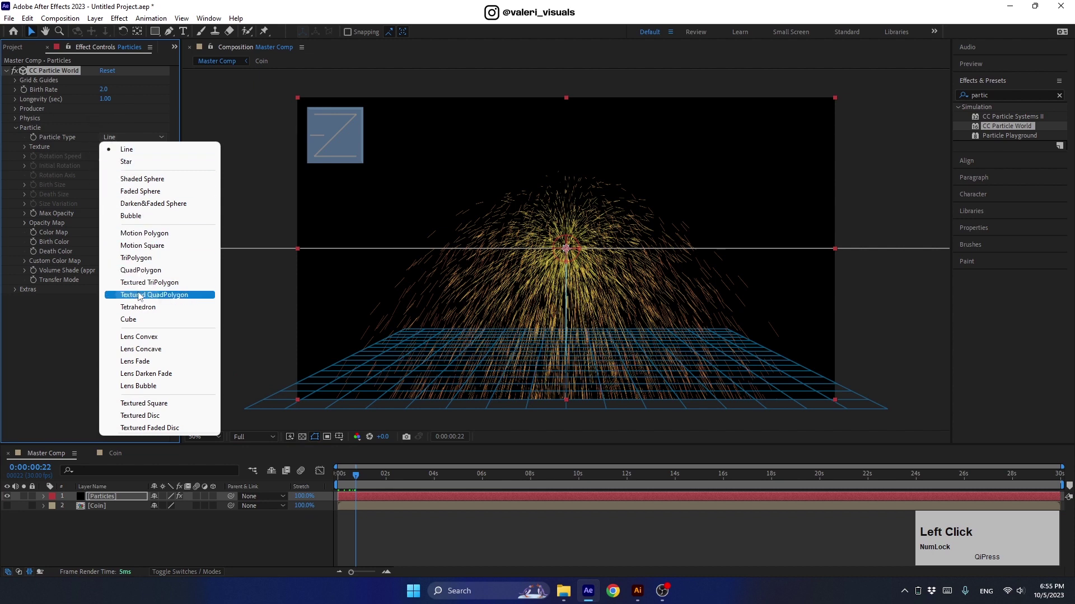
Texture the particles with the Coin layer, set Rotation Speed 0 and Max Opacity 100%.
{"action": "left_click", "coordinate": [30, 154]}
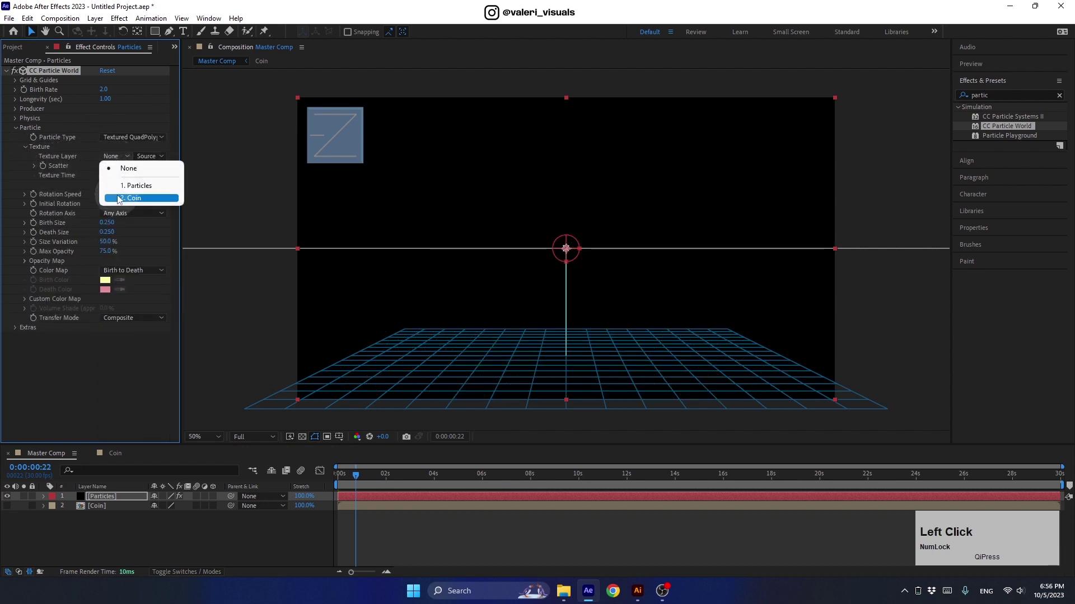
{"action": "left_click", "coordinate": [122, 200]}
{"action": "left_click", "coordinate": [107, 198]}
{"action": "key", "text": "Return"}
{"action": "left_click", "coordinate": [104, 254]}
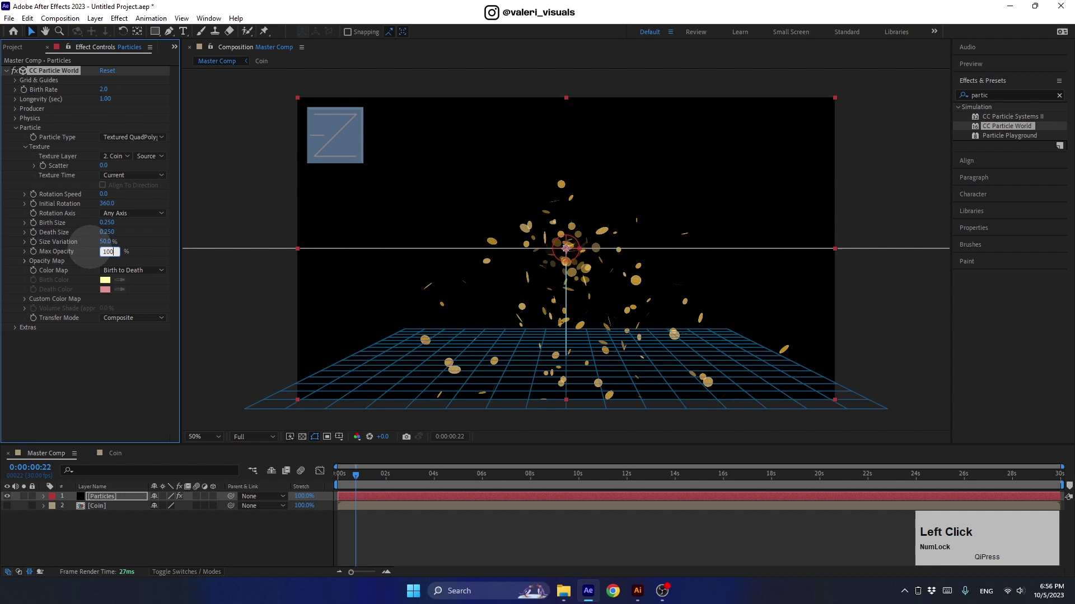
{"action": "key", "text": "Return"}
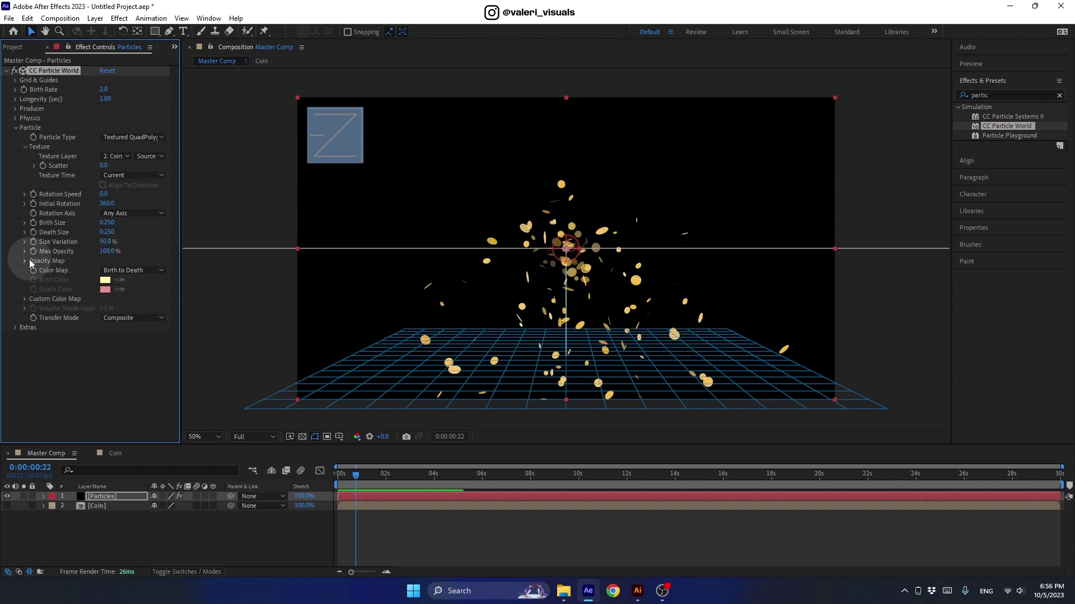
{"action": "left_click", "coordinate": [28, 263]}
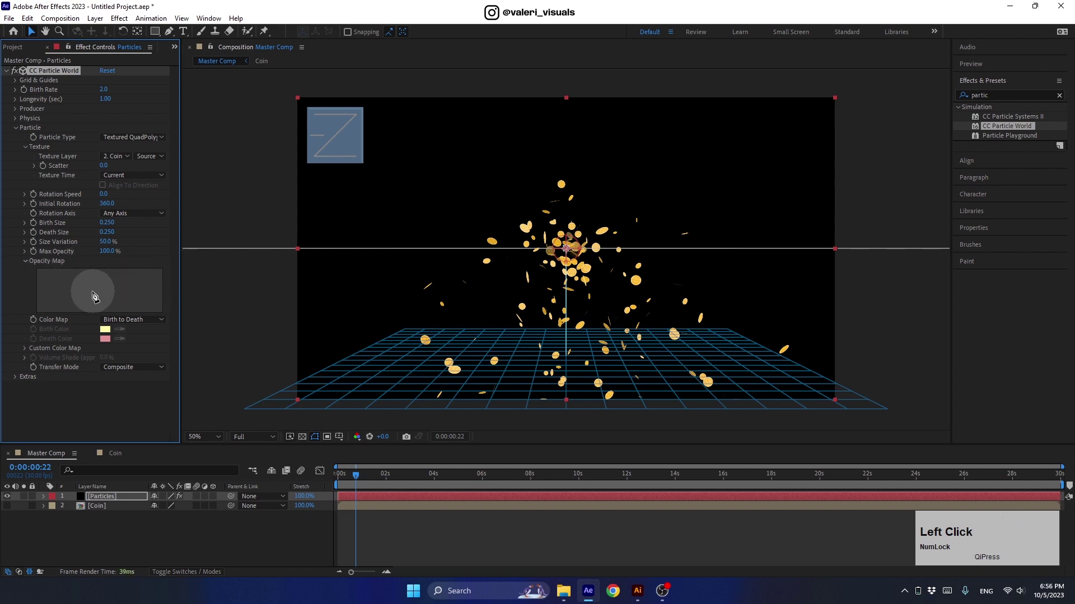
In Physics set Extra to 0 and start adjusting the floor Bounciness.
{"action": "left_click", "coordinate": [22, 132]}
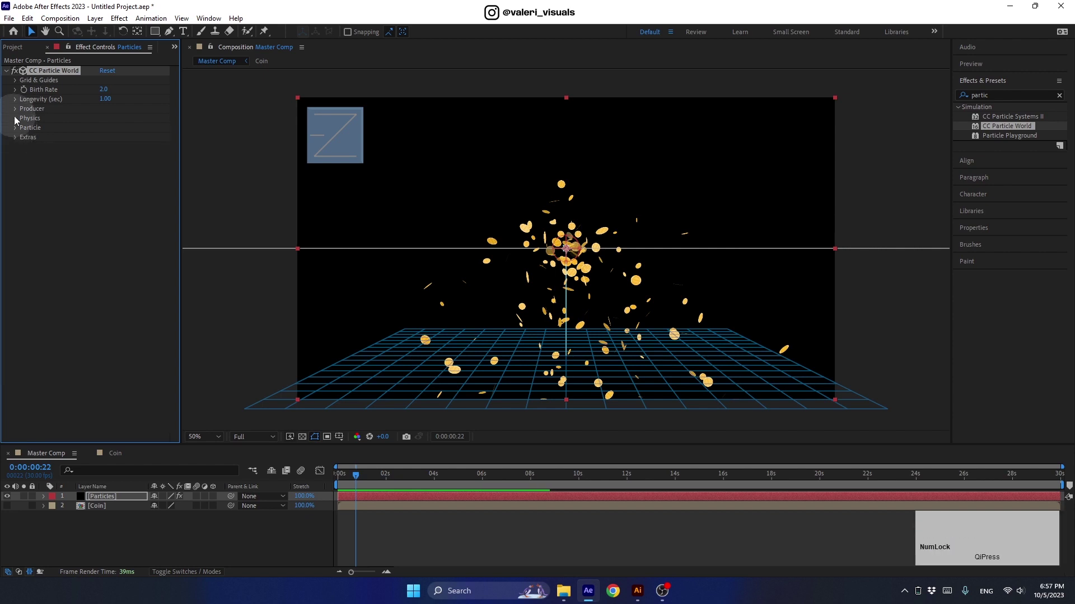
{"action": "left_click", "coordinate": [19, 121]}
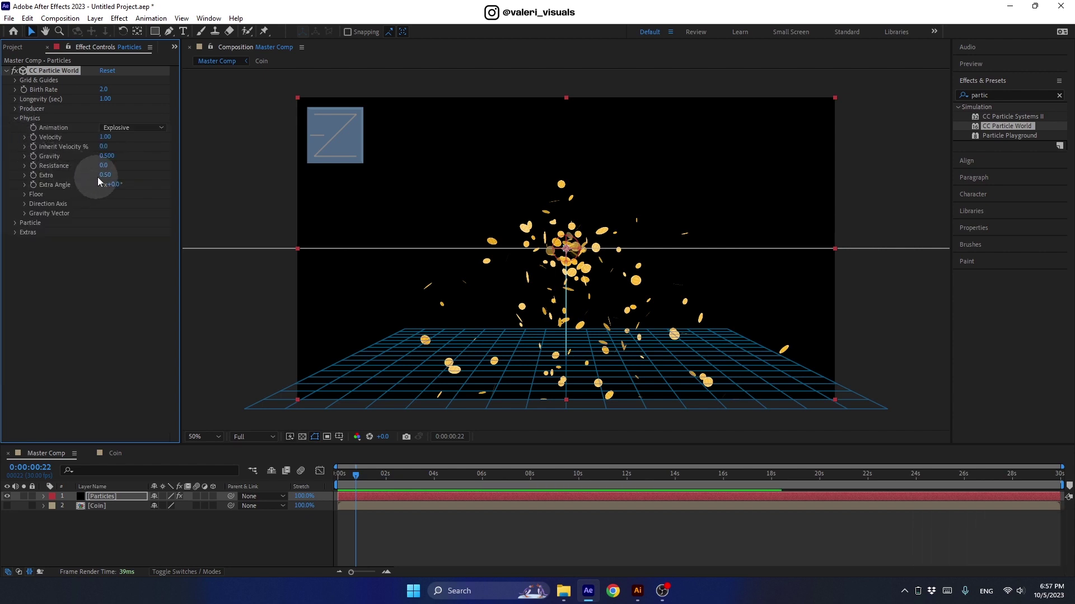
{"action": "left_click", "coordinate": [109, 178]}
{"action": "key", "text": "Return"}
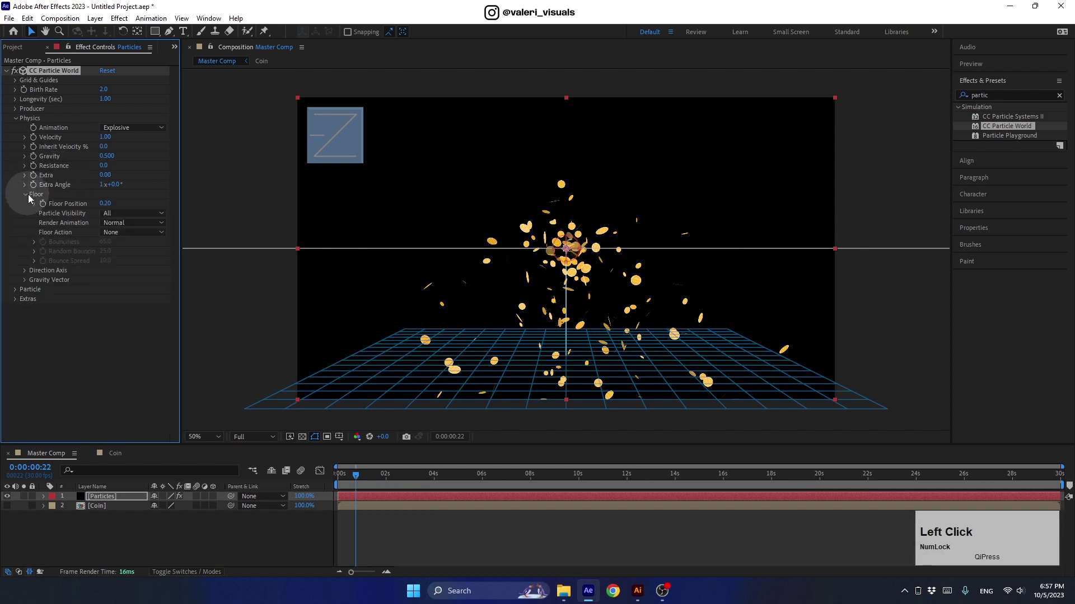
{"action": "left_click", "coordinate": [112, 237]}
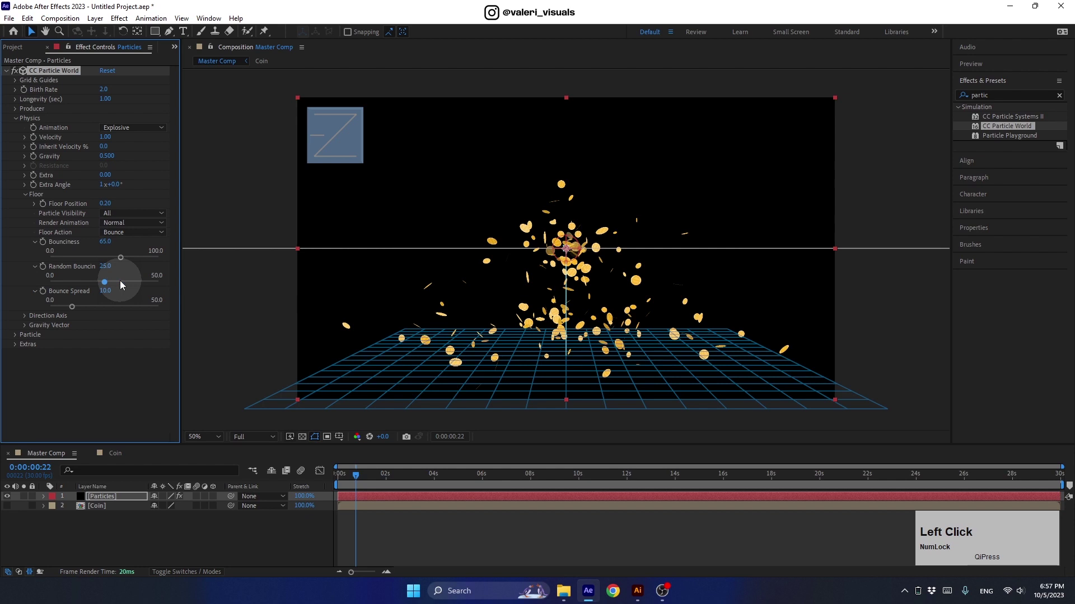
{"action": "left_click", "coordinate": [106, 247]}
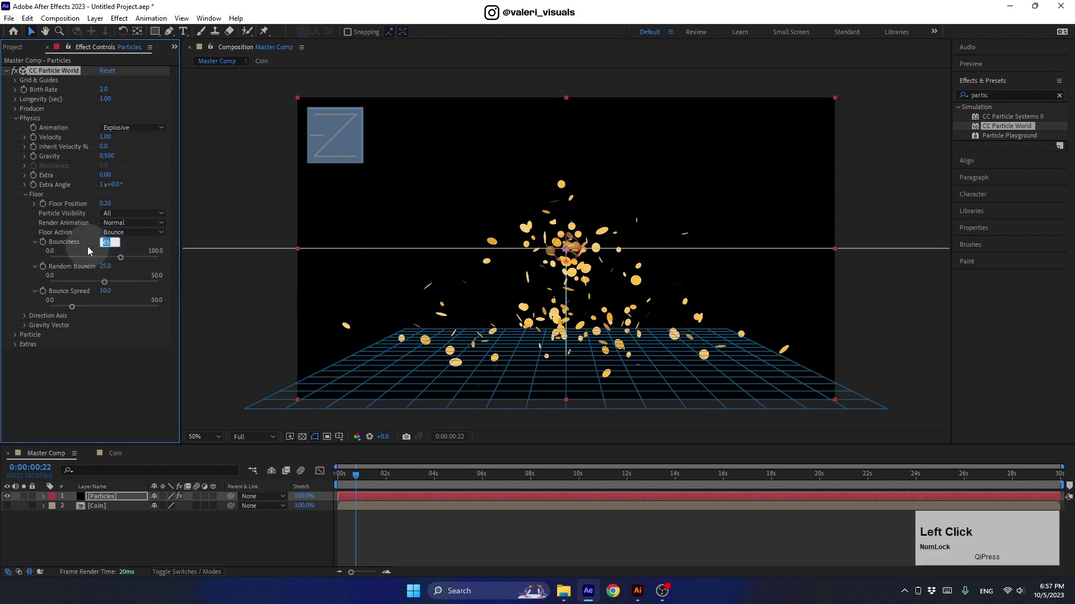
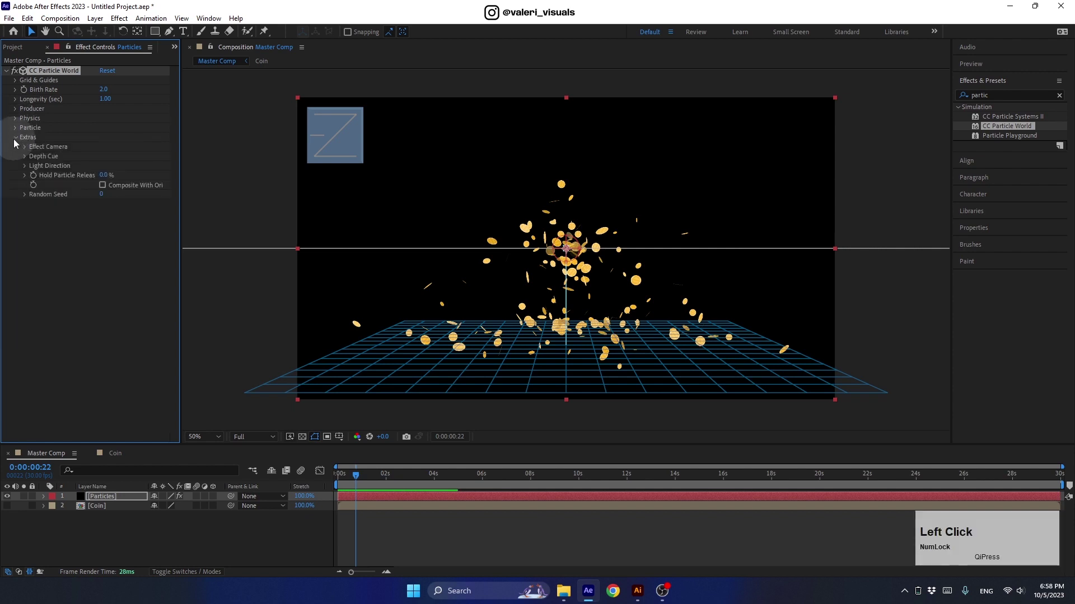
Set the Effect Camera's Rotation X to -5° and FOV to 60, then collapse Extras.
{"action": "left_click", "coordinate": [30, 152]}
{"action": "left_click", "coordinate": [106, 197]}
{"action": "key", "text": "Return"}
{"action": "key", "text": "z"}
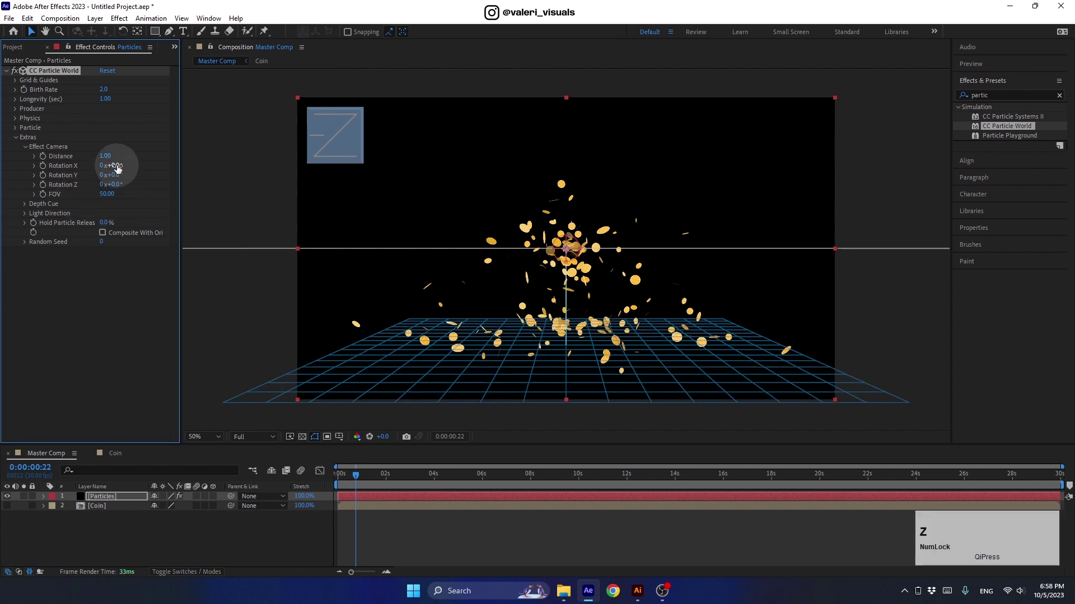
{"action": "left_click", "coordinate": [118, 168]}
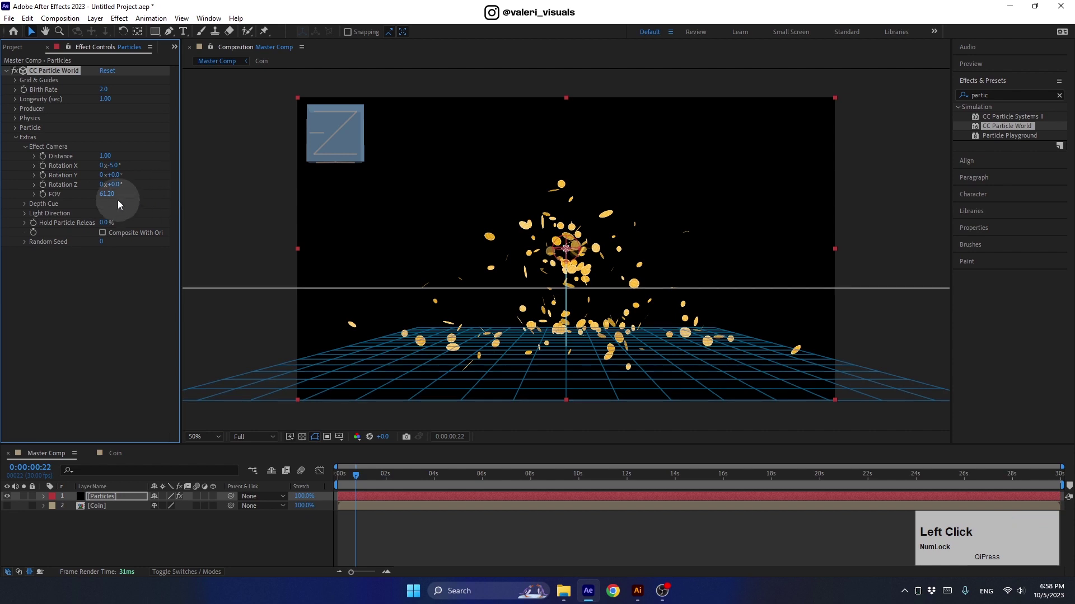
{"action": "key", "text": "Return"}
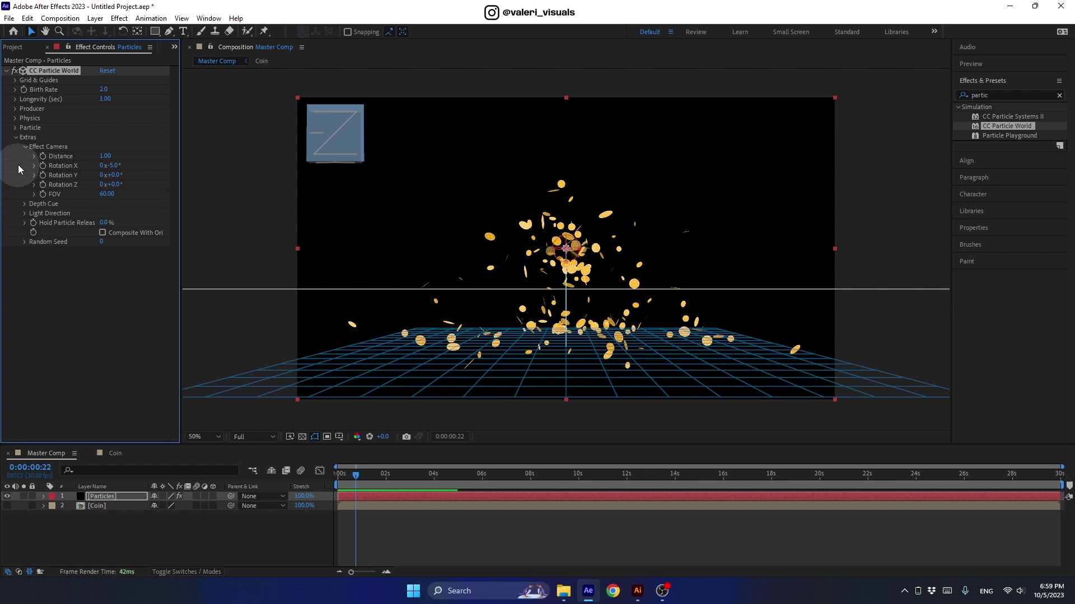
{"action": "left_click", "coordinate": [21, 140]}
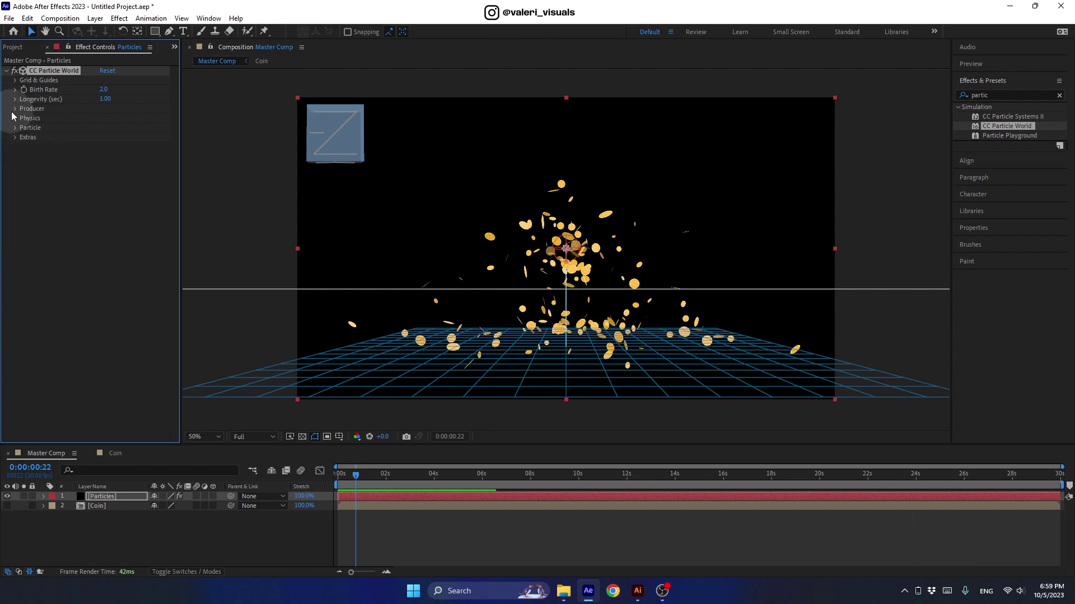
In Producer set Radius X to 0 and raise the emitter to Position Y -0.14.
{"action": "left_click", "coordinate": [17, 114]}
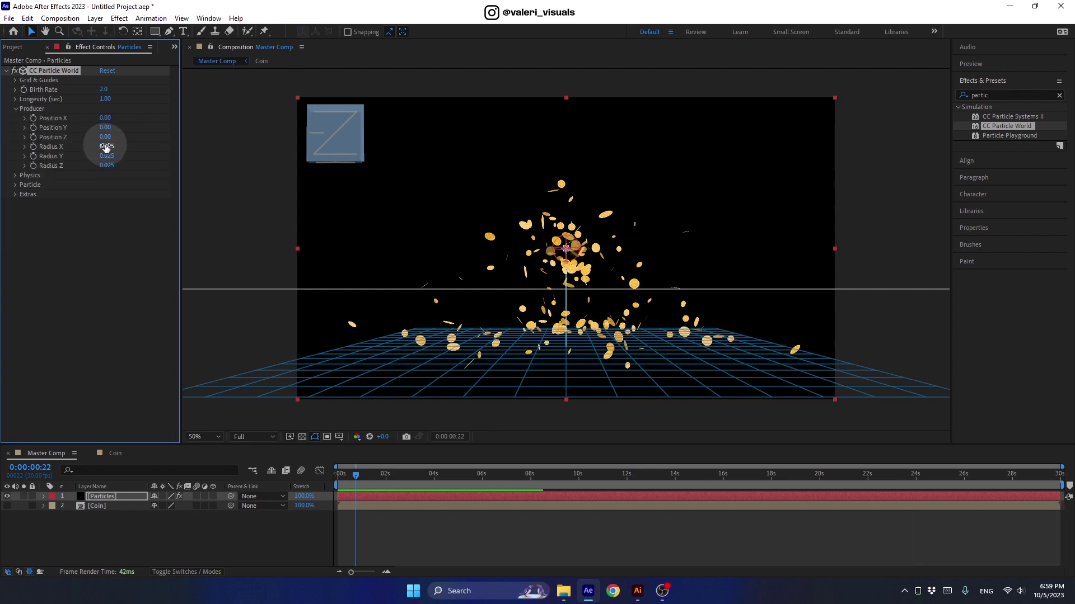
{"action": "key", "text": "Return"}
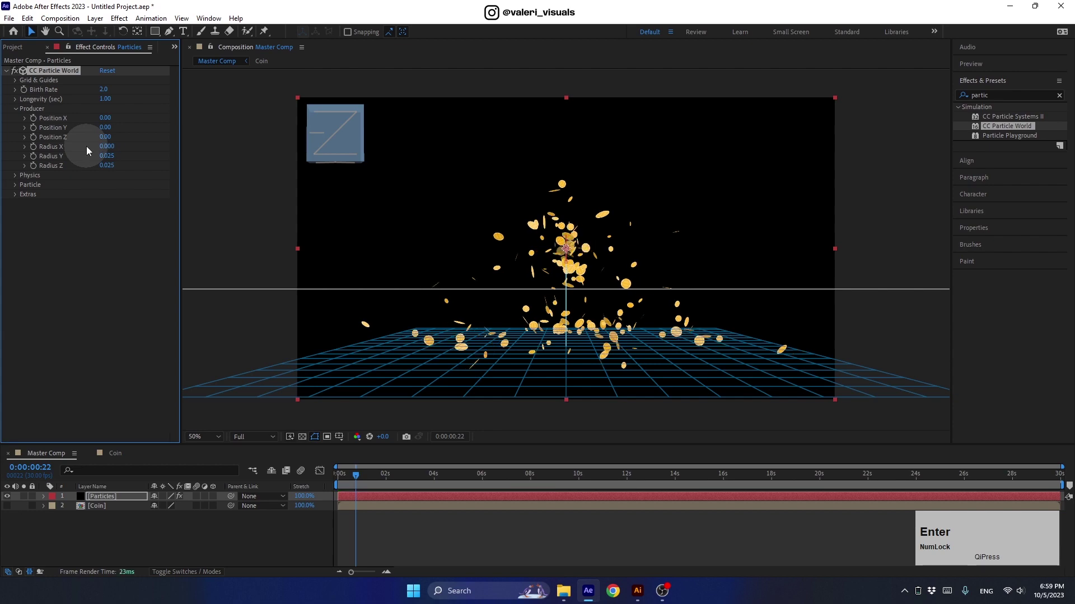
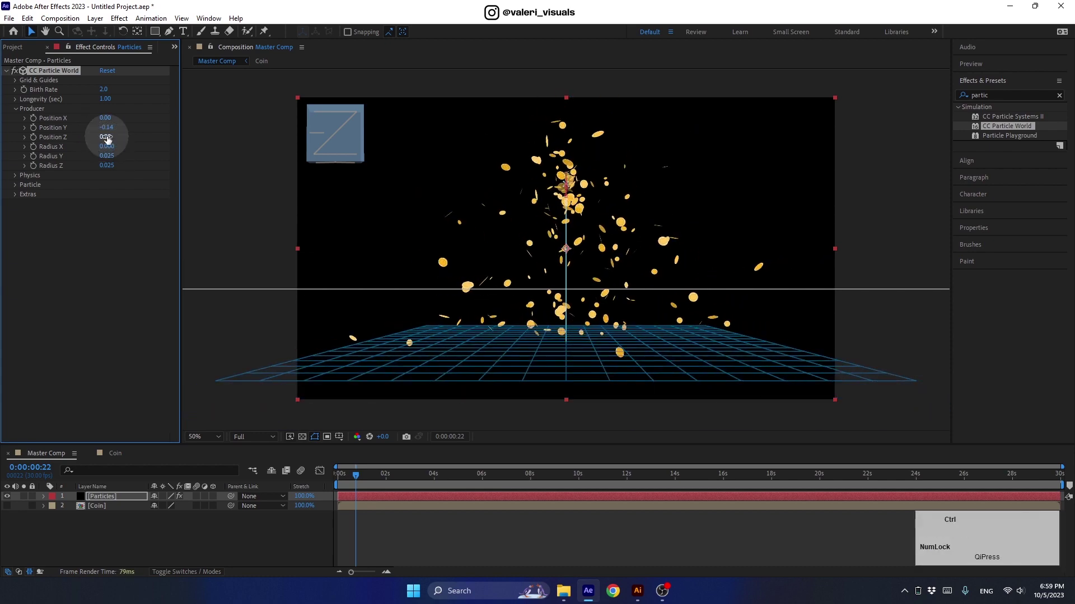
{"action": "left_click", "coordinate": [108, 122]}
{"action": "key", "text": "ctrl+z"}
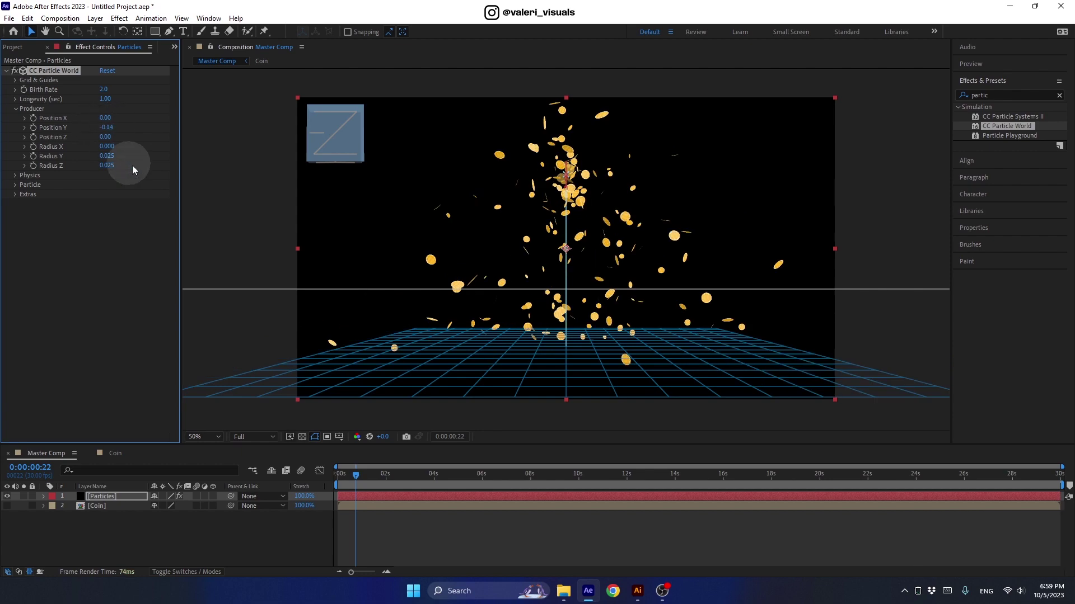
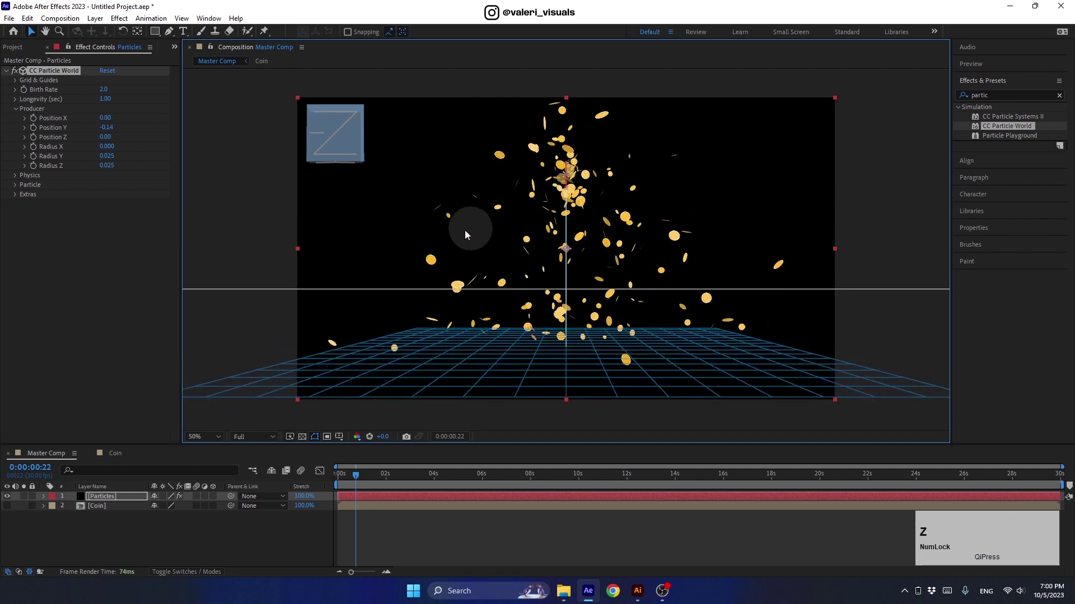
{"action": "left_click", "coordinate": [22, 114]}
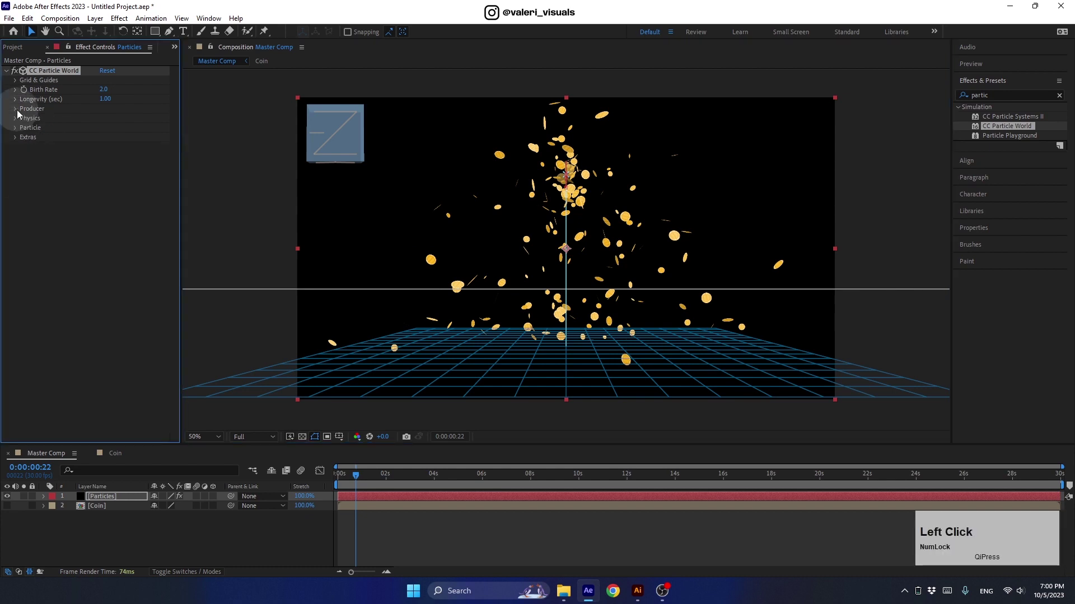
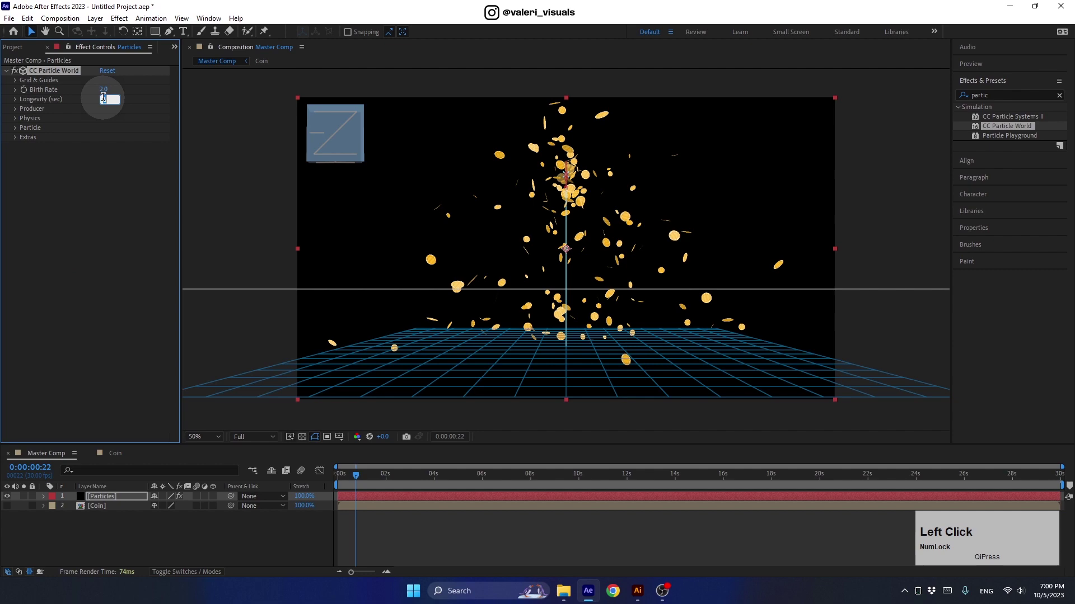
Set Longevity to 30 seconds and keyframe Birth Rate 0 at the first frame, revealed with U.
{"action": "key", "text": "Return"}
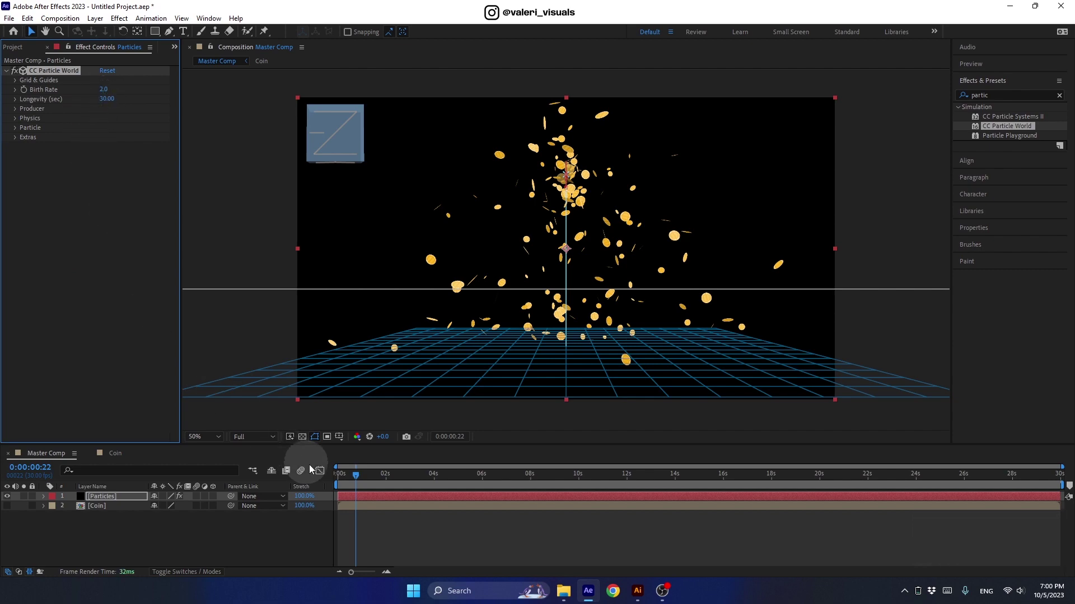
{"action": "left_click", "coordinate": [356, 480]}
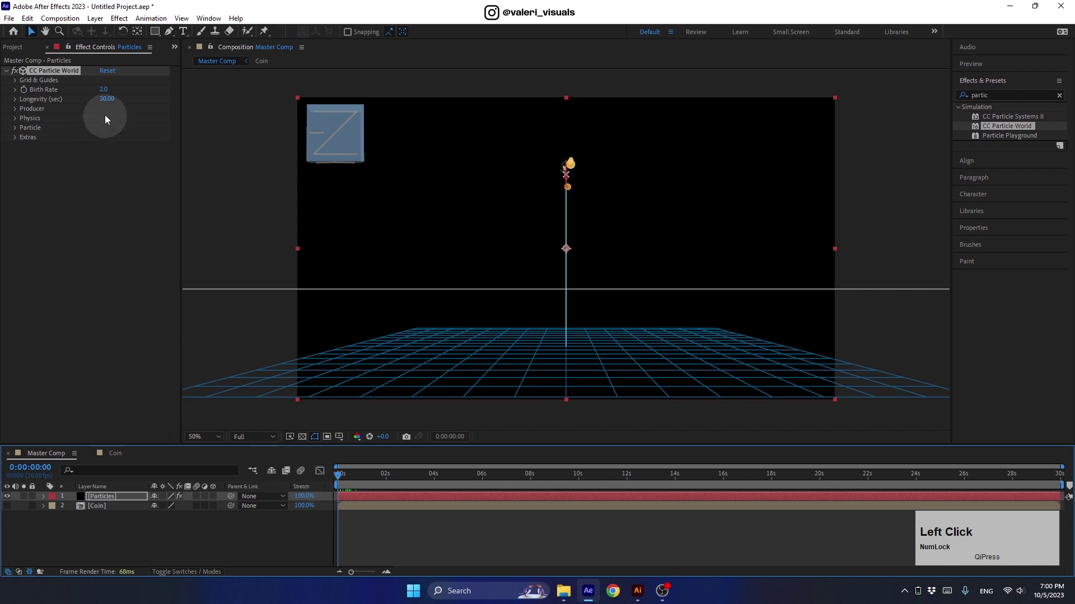
{"action": "key", "text": "Return"}
{"action": "left_click", "coordinate": [31, 97]}
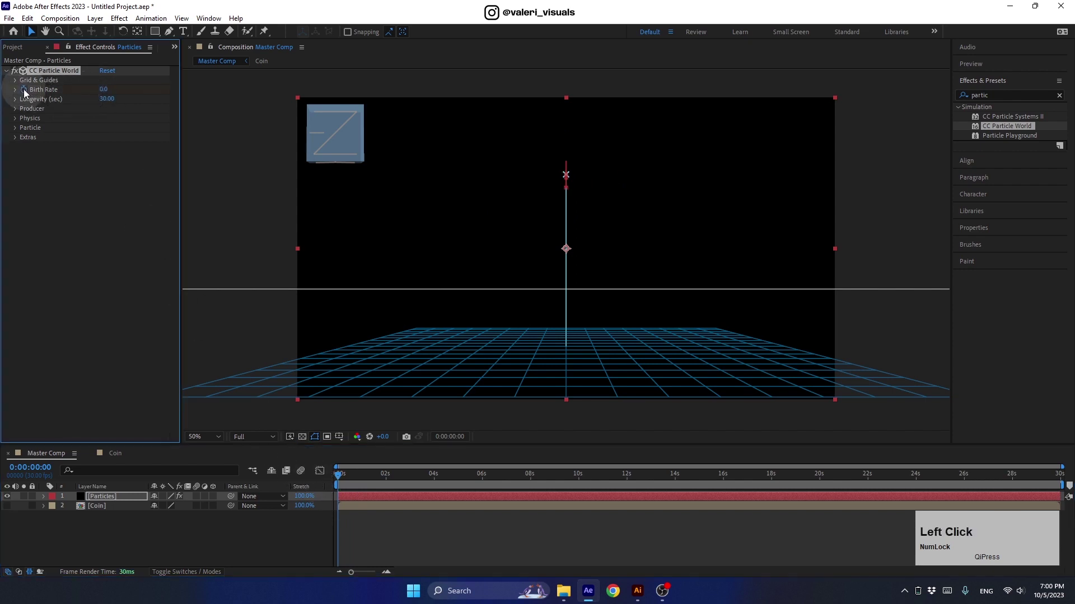
{"action": "key", "text": "u"}
Set Birth Rate to 0.5 at the one-second mark.
{"action": "left_click", "coordinate": [346, 483]}
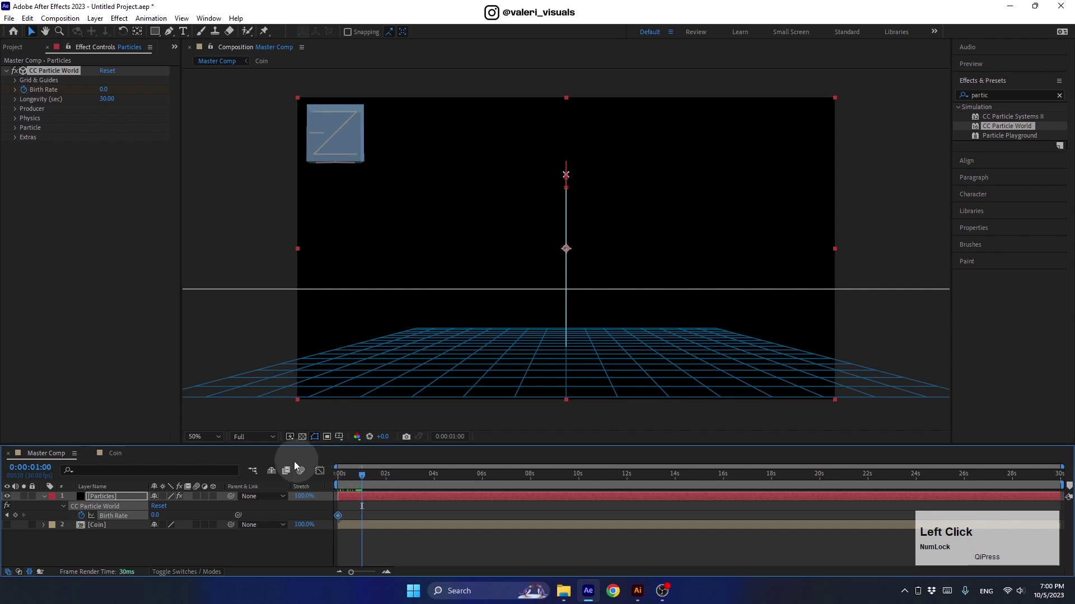
{"action": "left_click", "coordinate": [155, 516]}
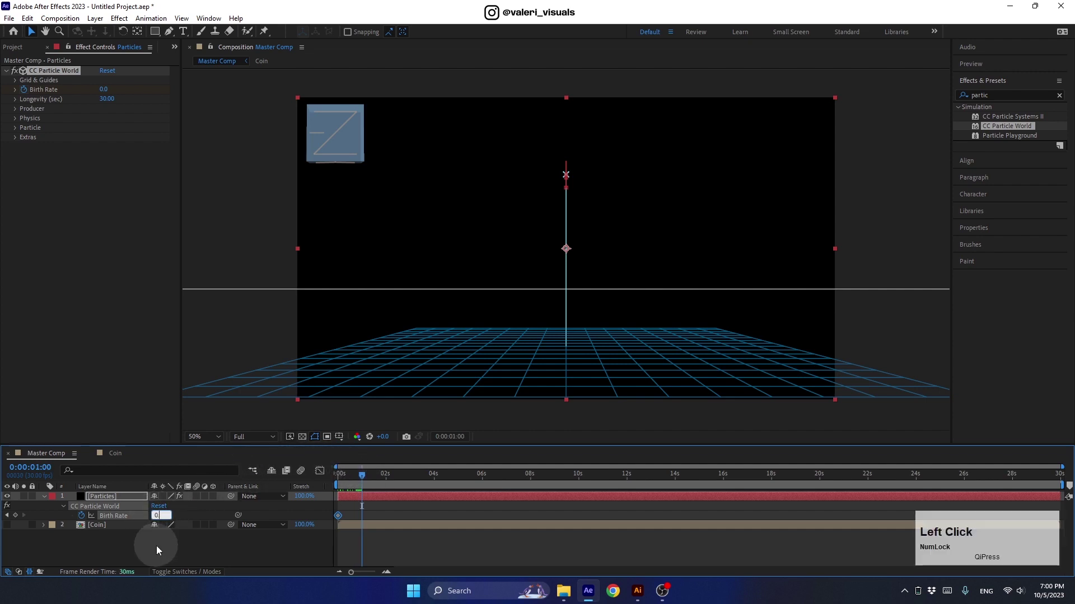
{"action": "key", "text": "Return"}
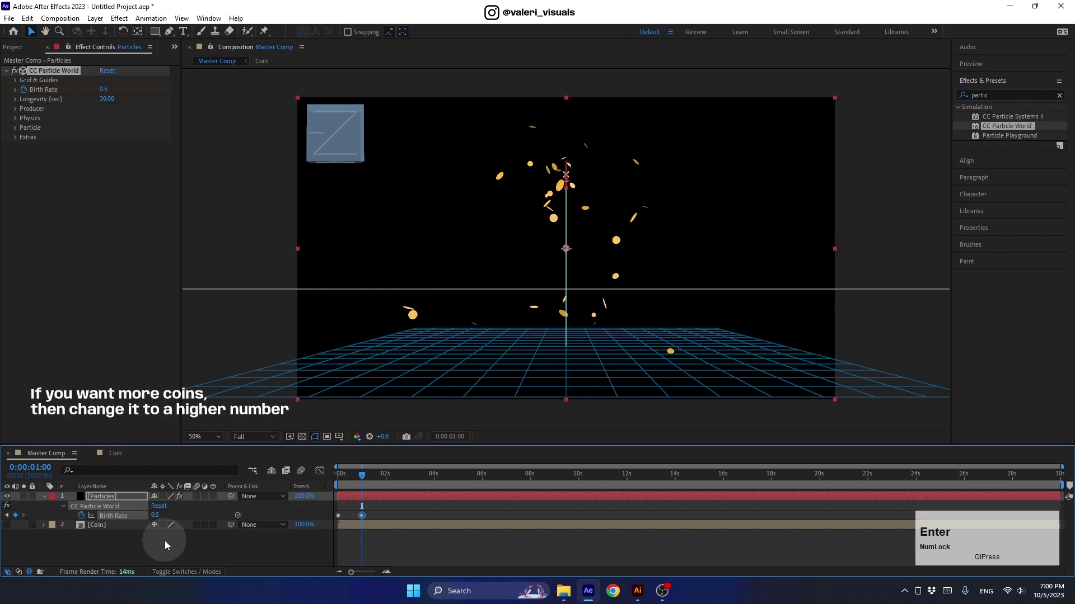
Paste both Birth Rate keyframes at eight seconds and time-reverse them so spawning returns to 0.
{"action": "left_click", "coordinate": [368, 481]}
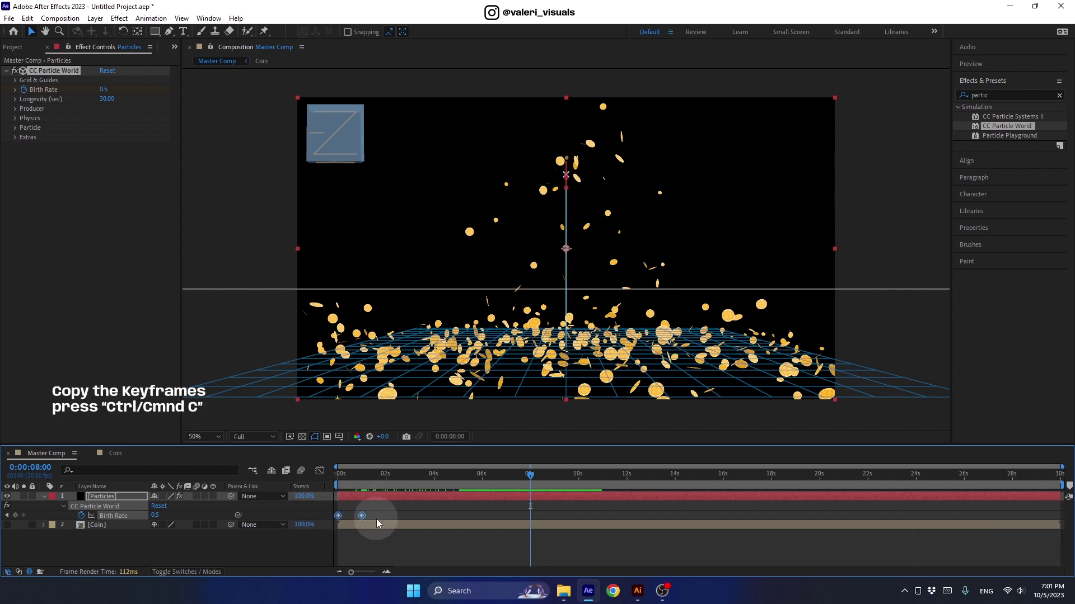
{"action": "key", "text": "ctrl+c"}
{"action": "key", "text": "ctrl+v"}
{"action": "right_click", "coordinate": [536, 520]}
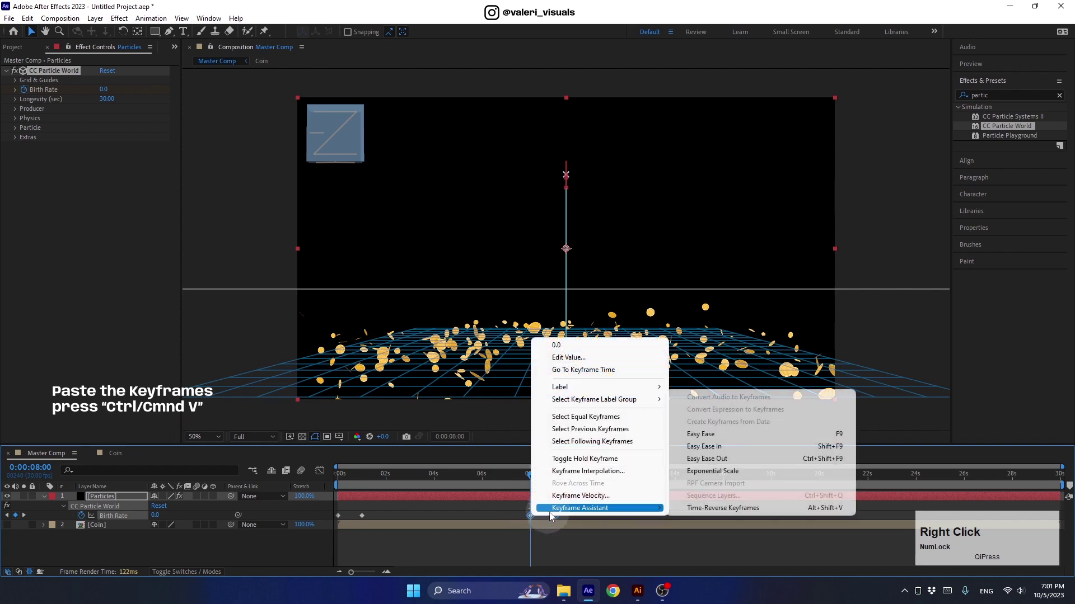
{"action": "left_click", "coordinate": [688, 512]}
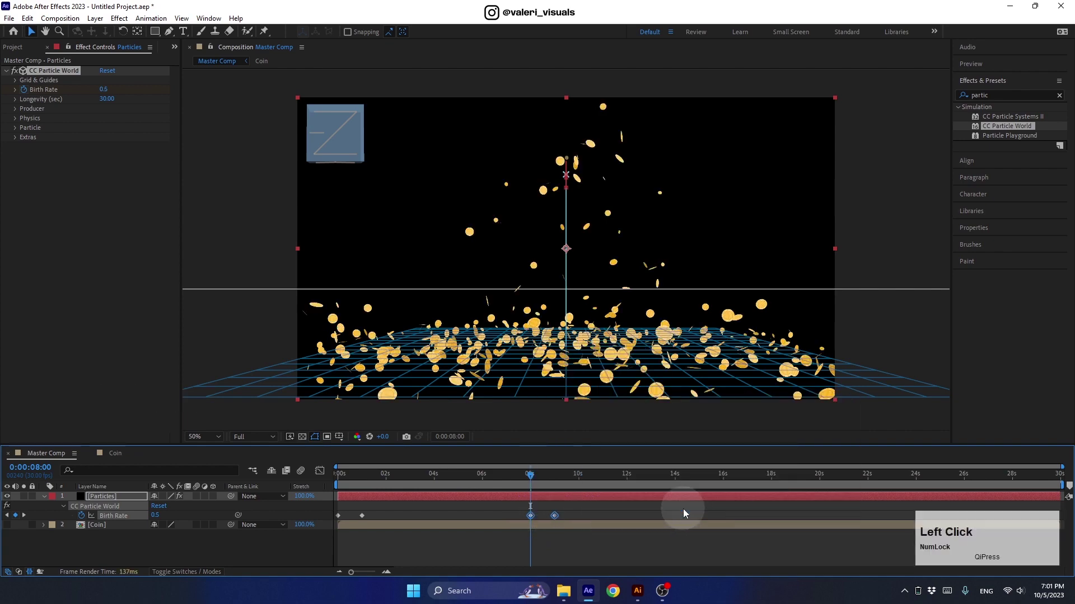
Preview the coin burst from the start, then reveal CC Particle World's Extras camera settings.
{"action": "left_click", "coordinate": [536, 480]}
{"action": "key", "text": "space"}
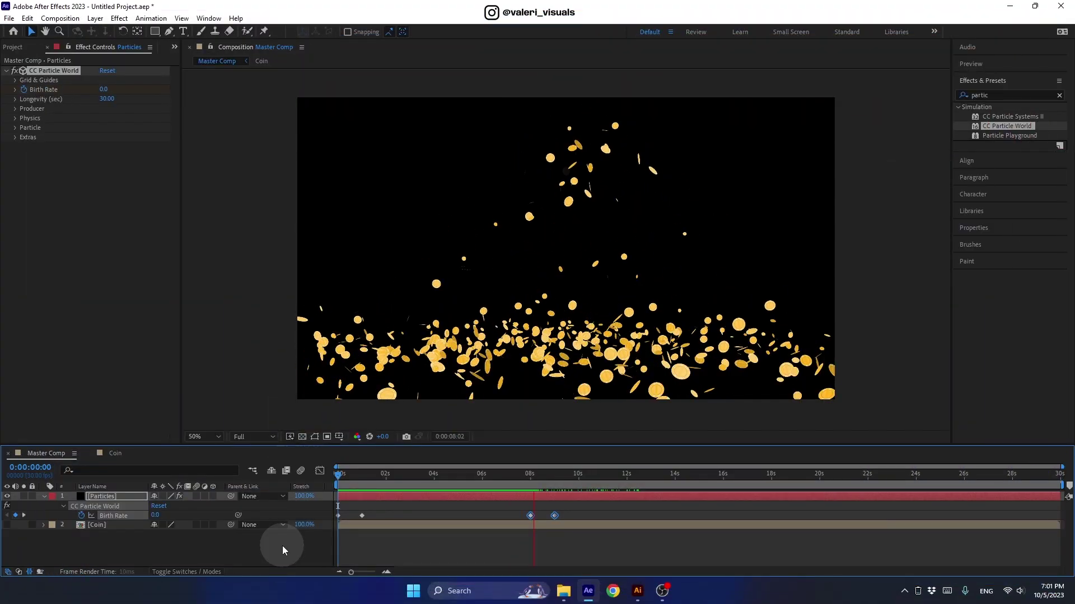
{"action": "key", "text": "space"}
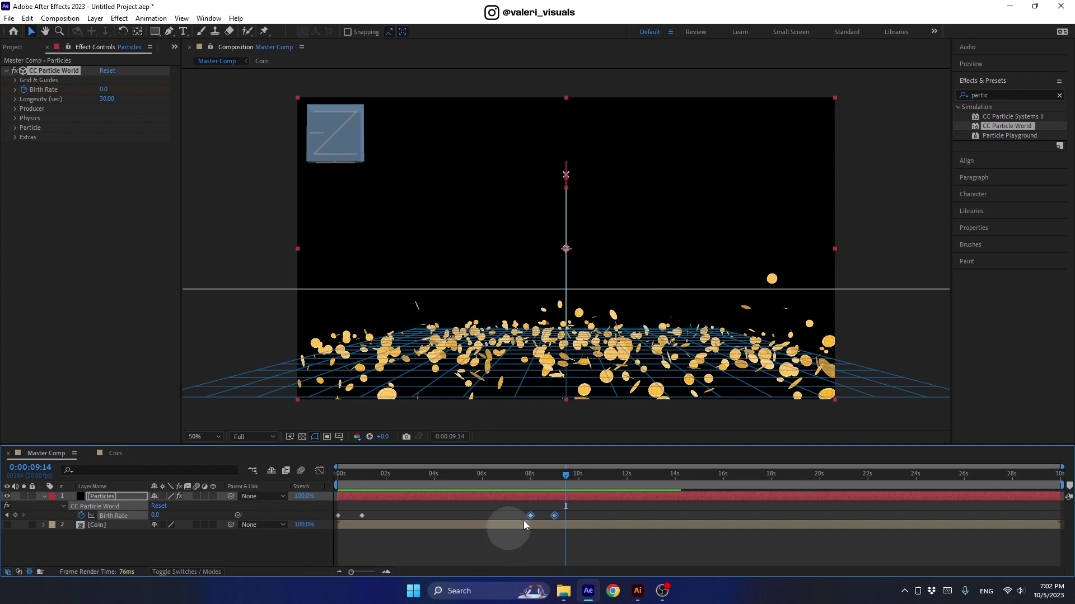
{"action": "left_click", "coordinate": [557, 480]}
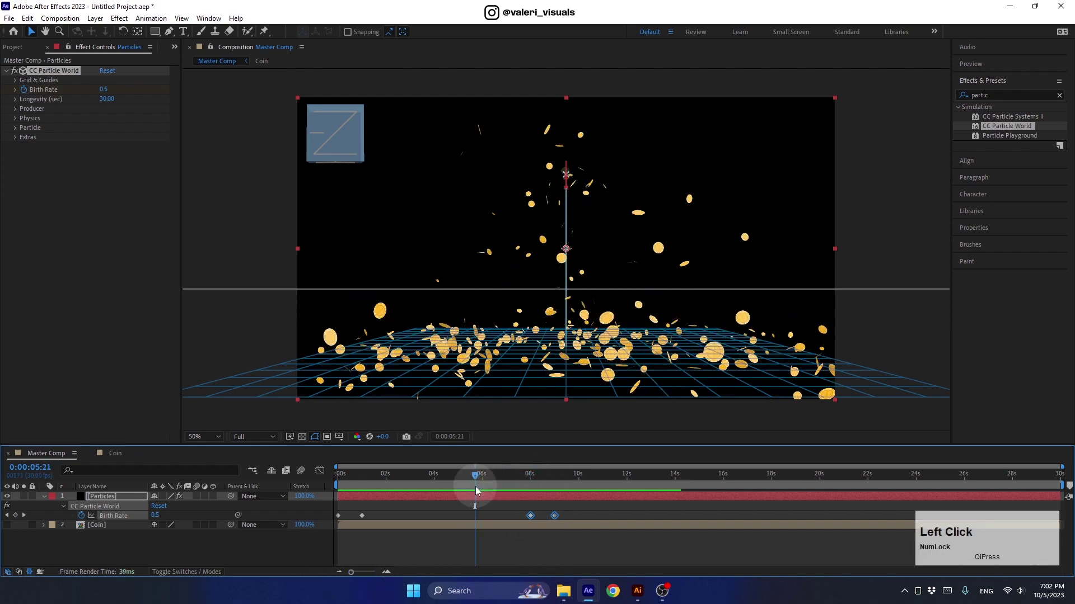
Try the effect camera Distance, cancel the edit, collapse Extras and deselect all layers.
{"action": "left_click", "coordinate": [22, 143]}
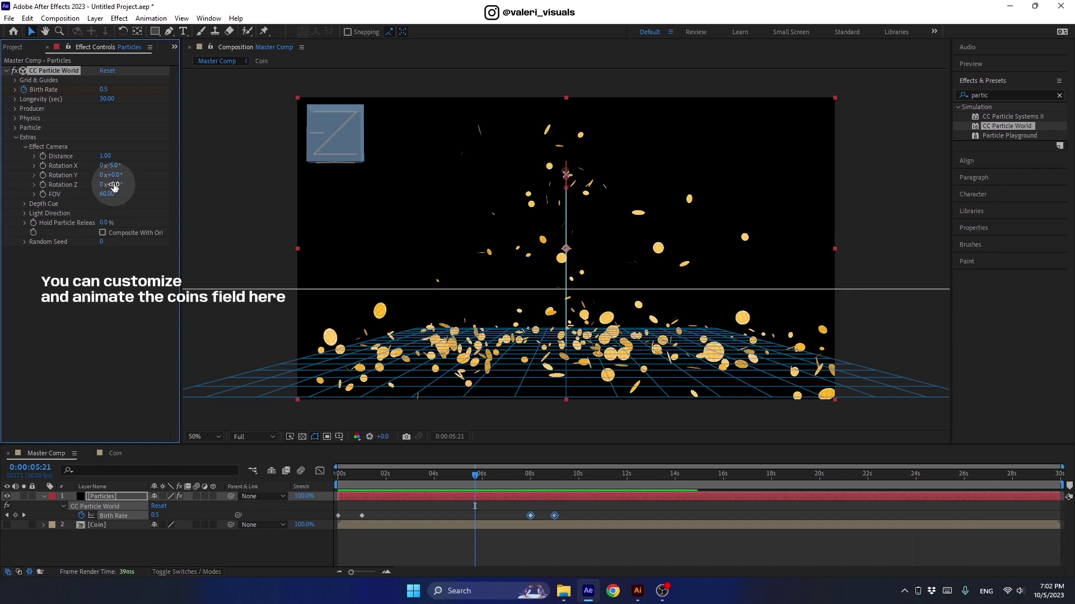
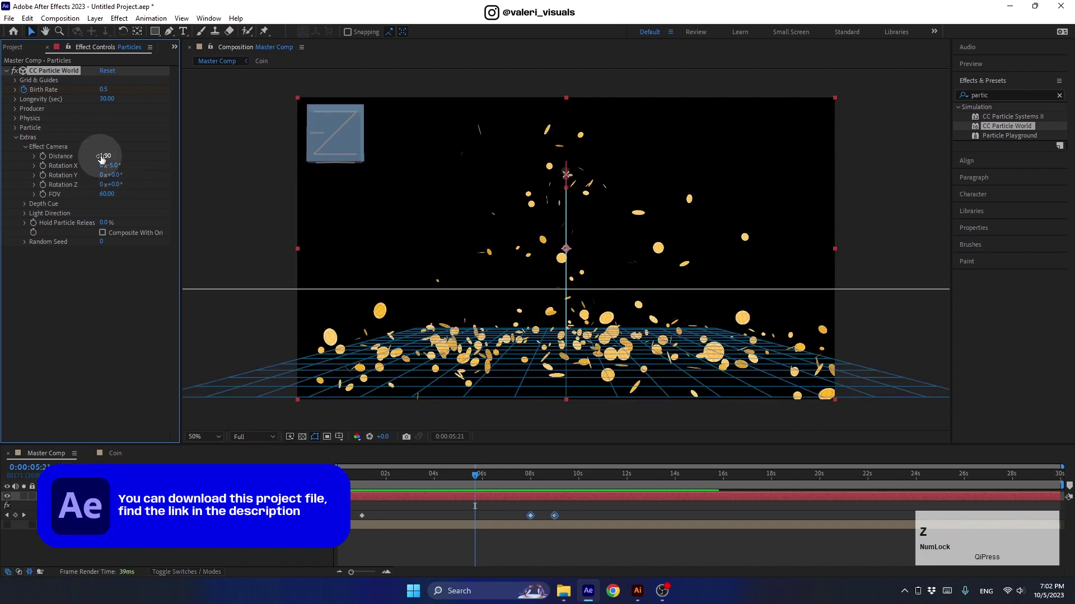
{"action": "left_click", "coordinate": [104, 159]}
{"action": "key", "text": "ctrl+z"}
{"action": "left_click", "coordinate": [22, 145]}
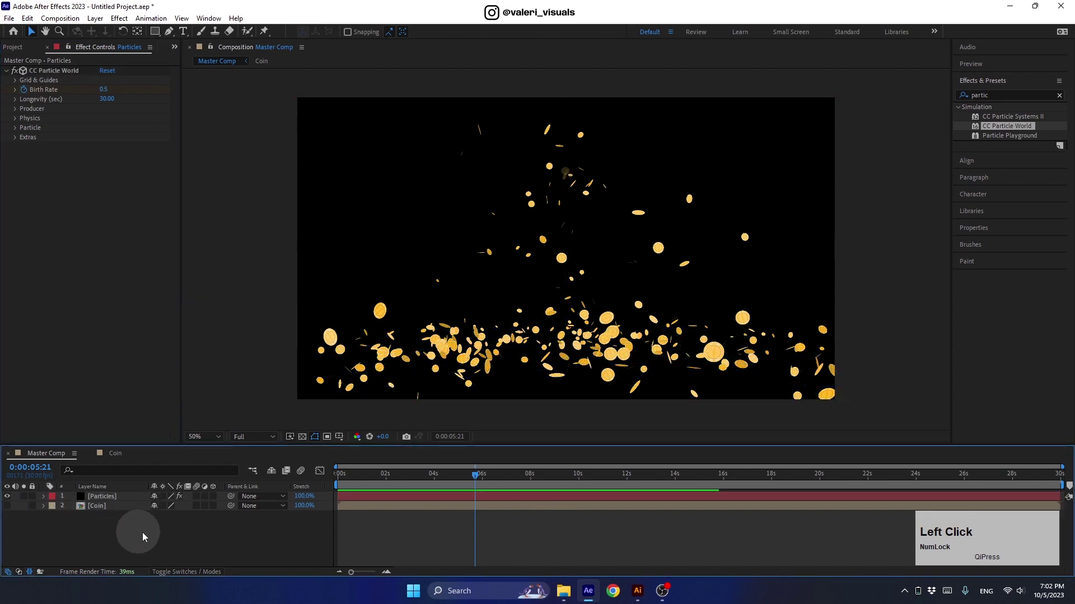
Add a new Camera layer to Master Comp and show its Position property.
{"action": "right_click", "coordinate": [164, 539]}
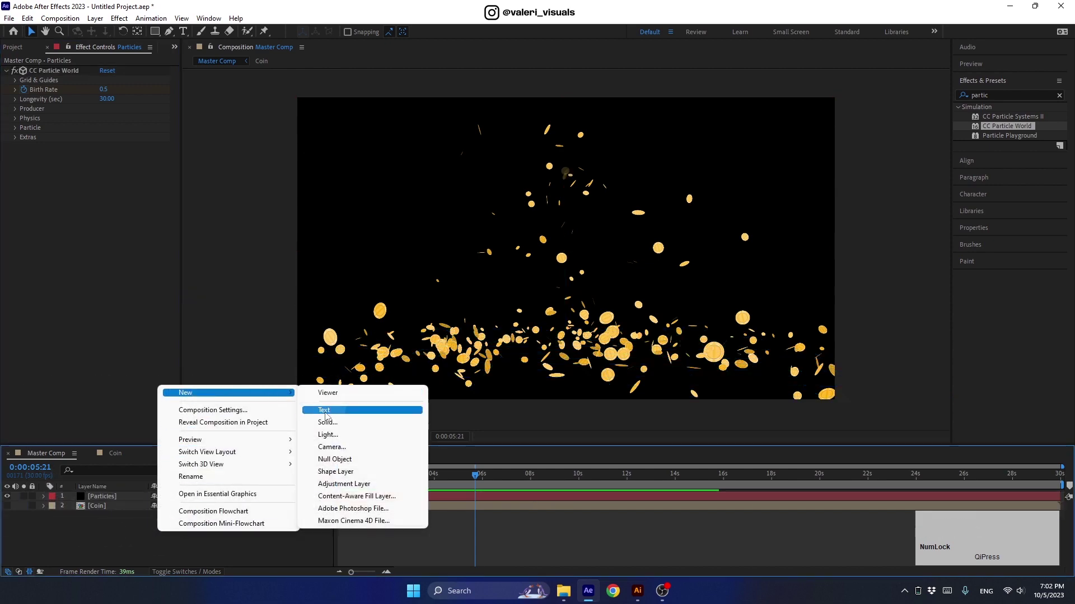
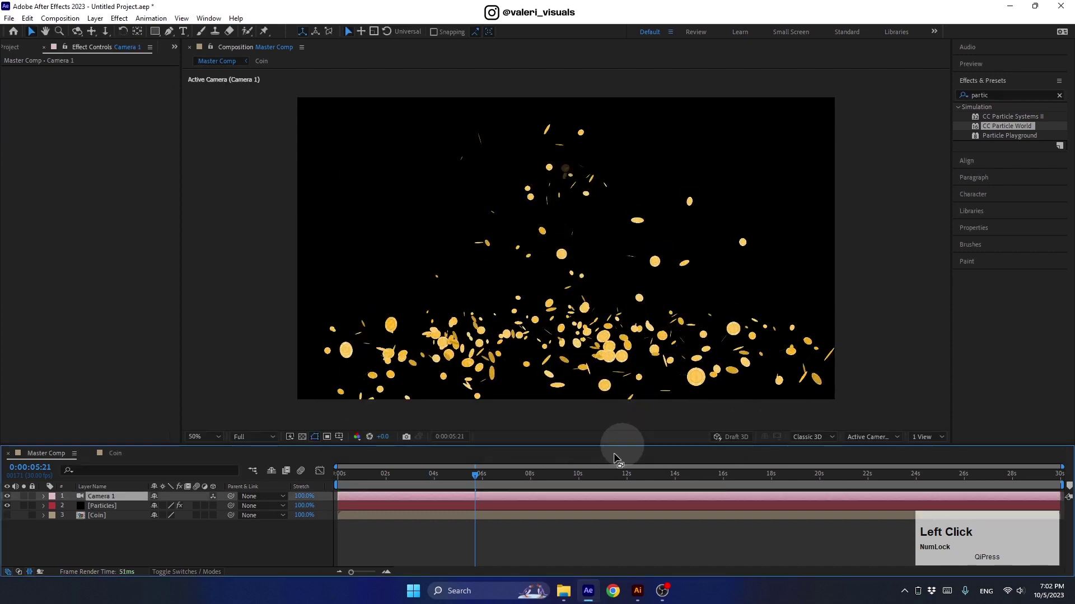
{"action": "left_click", "coordinate": [480, 480]}
{"action": "key", "text": "p"}
{"action": "key", "text": "p"}
Enable Position keyframing with a starting keyframe and preview from the beginning.
{"action": "left_click", "coordinate": [343, 477]}
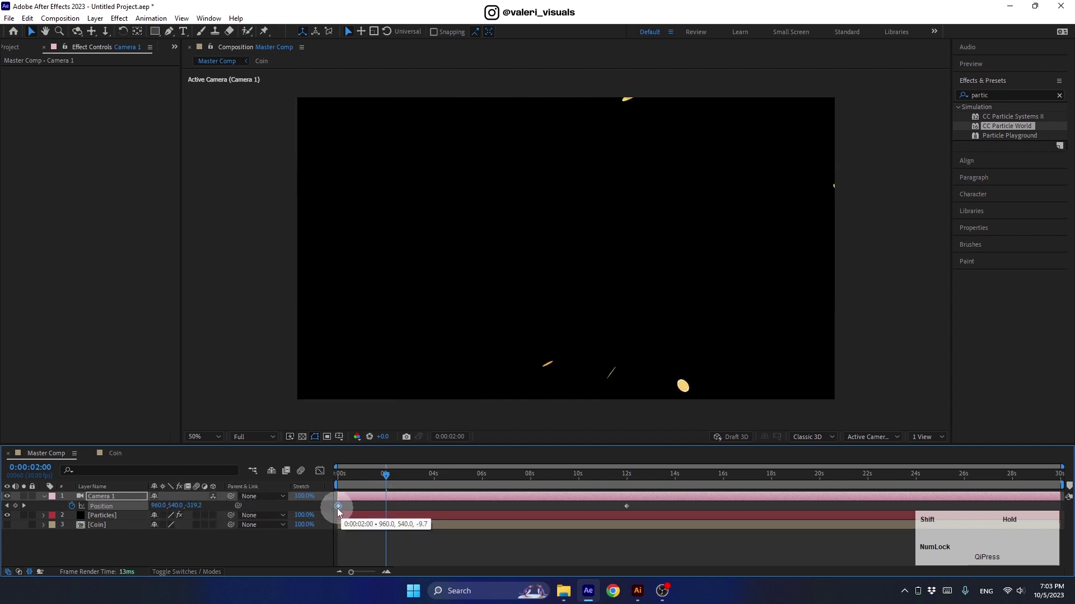
{"action": "left_click", "coordinate": [382, 483]}
{"action": "key", "text": "space"}
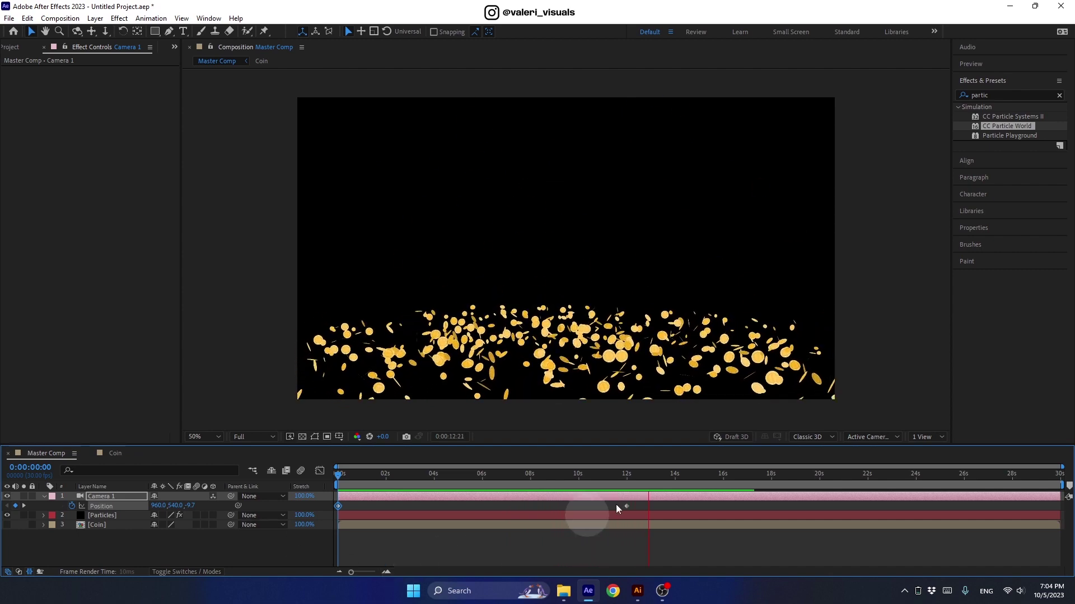
Revert the effect camera changes and toggle Camera 1 visibility to compare views.
{"action": "left_click", "coordinate": [635, 481]}
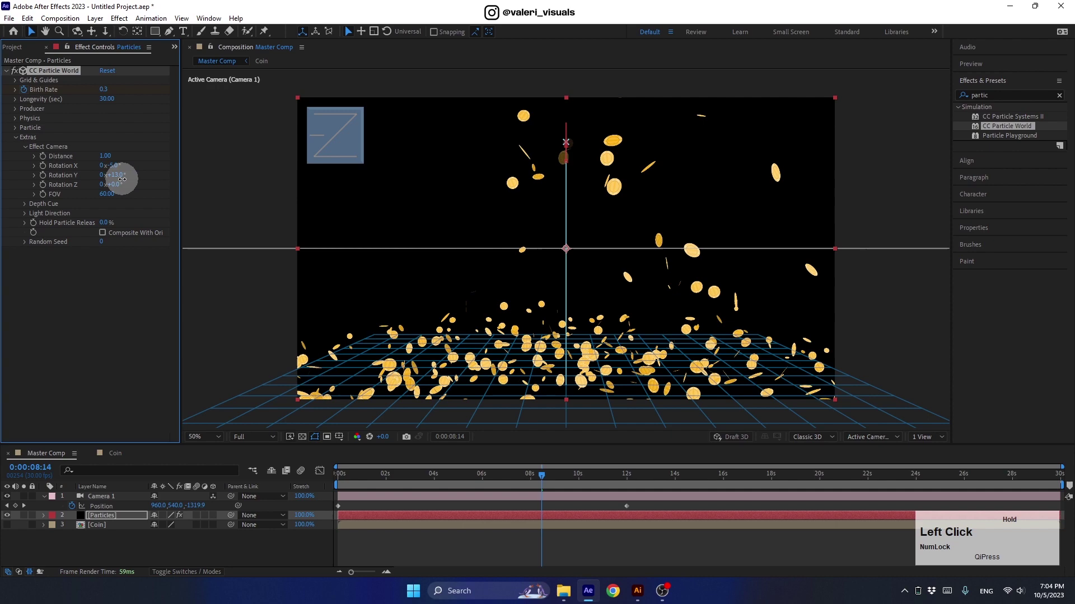
{"action": "key", "text": "ctrl+z"}
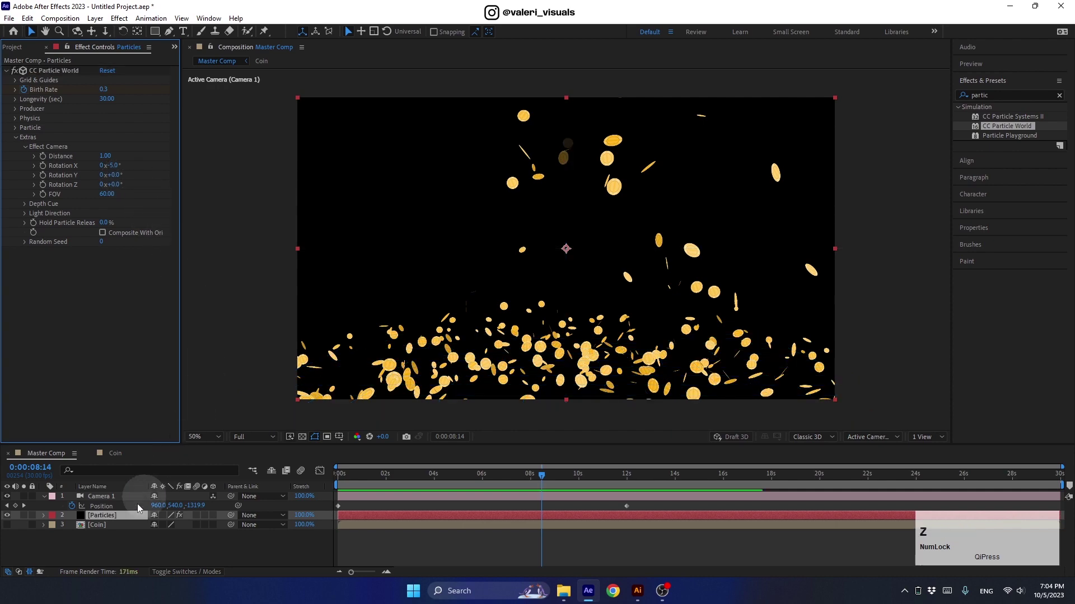
{"action": "left_click", "coordinate": [12, 501]}
{"action": "left_click", "coordinate": [116, 177]}
{"action": "key", "text": "ctrl+z"}
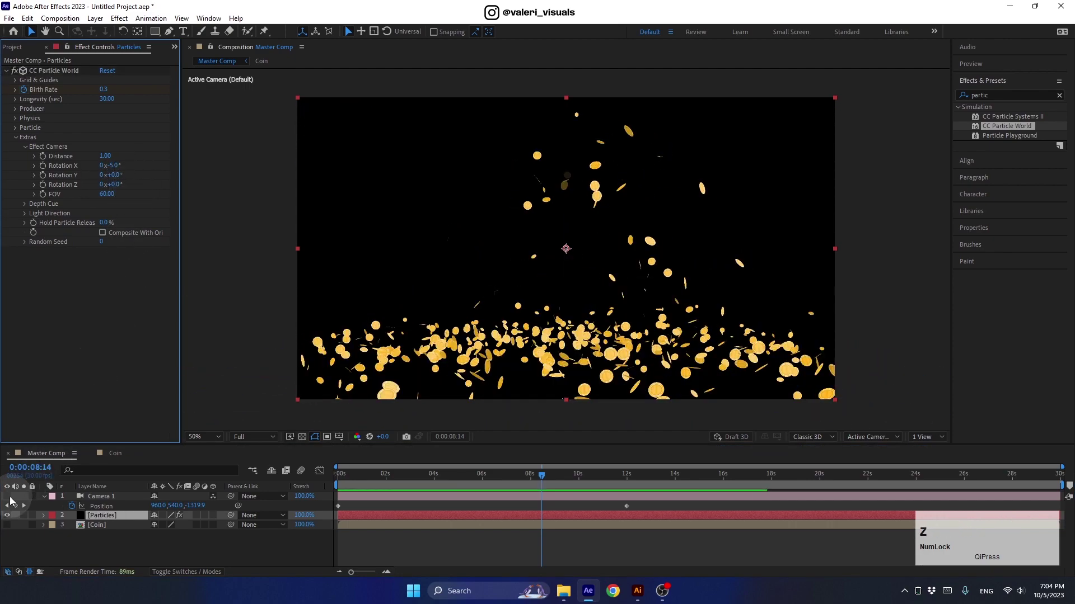
Adjust Camera 1's later Position to reframe the coins and play back the move.
{"action": "left_click", "coordinate": [13, 501]}
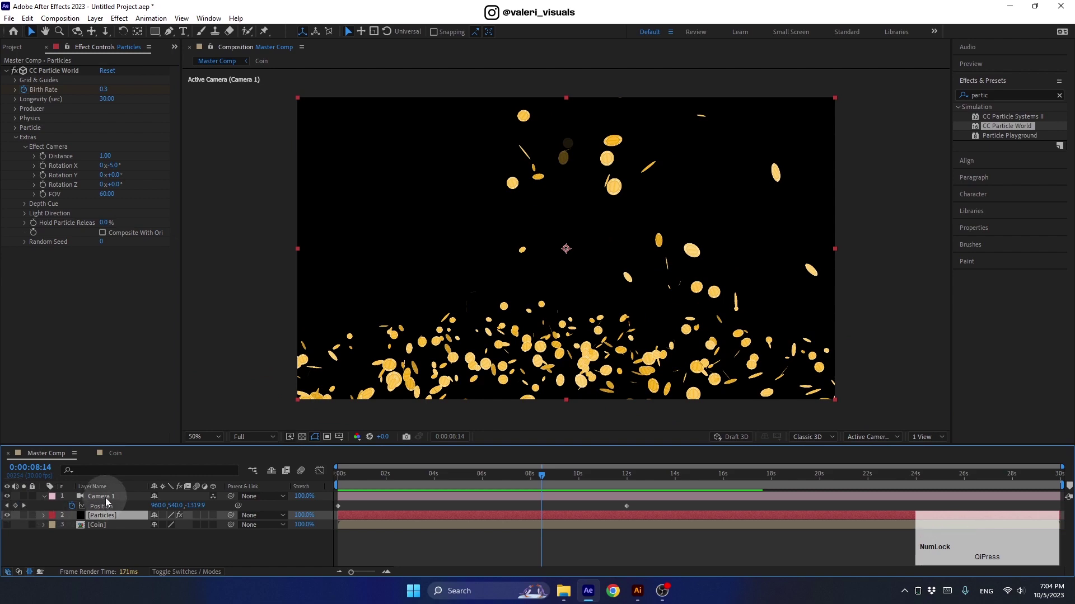
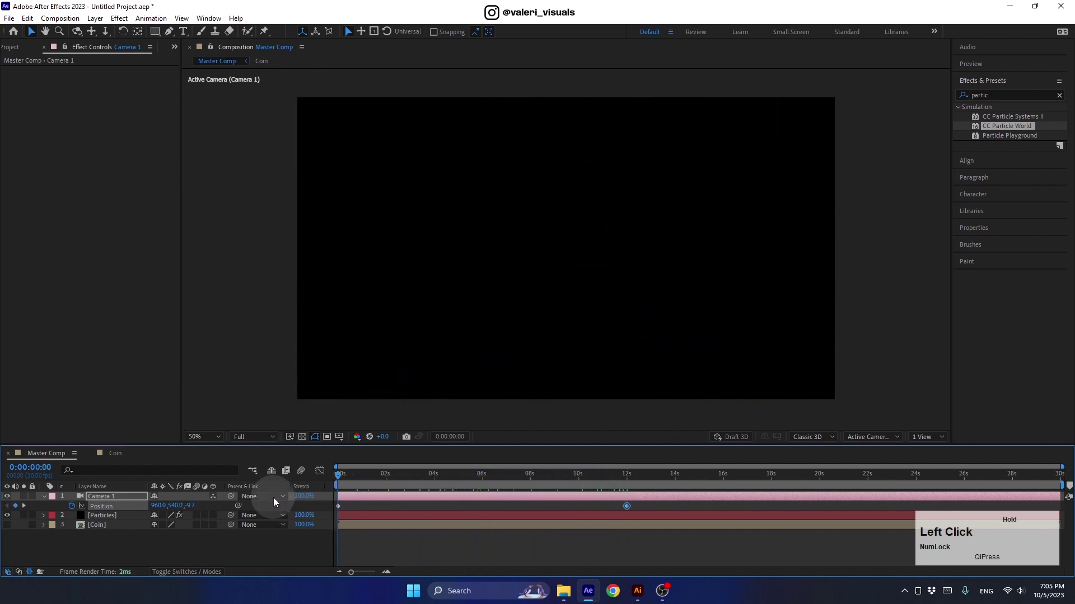
{"action": "key", "text": "space"}
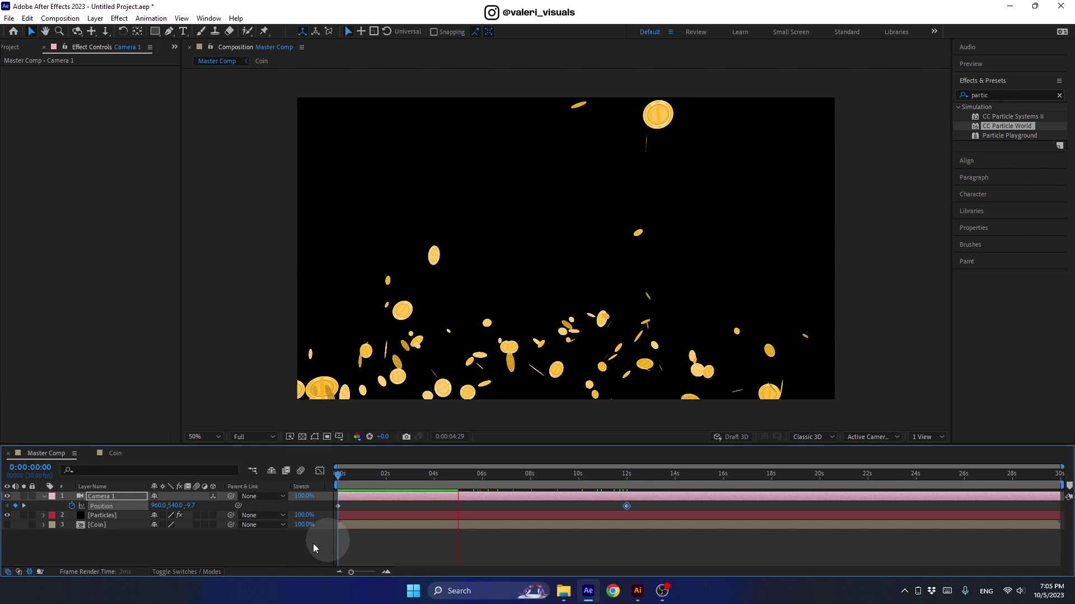
Create a two-line 'THANKS FOR WHATCHING!' title over the coins.
{"action": "left_click", "coordinate": [457, 478]}
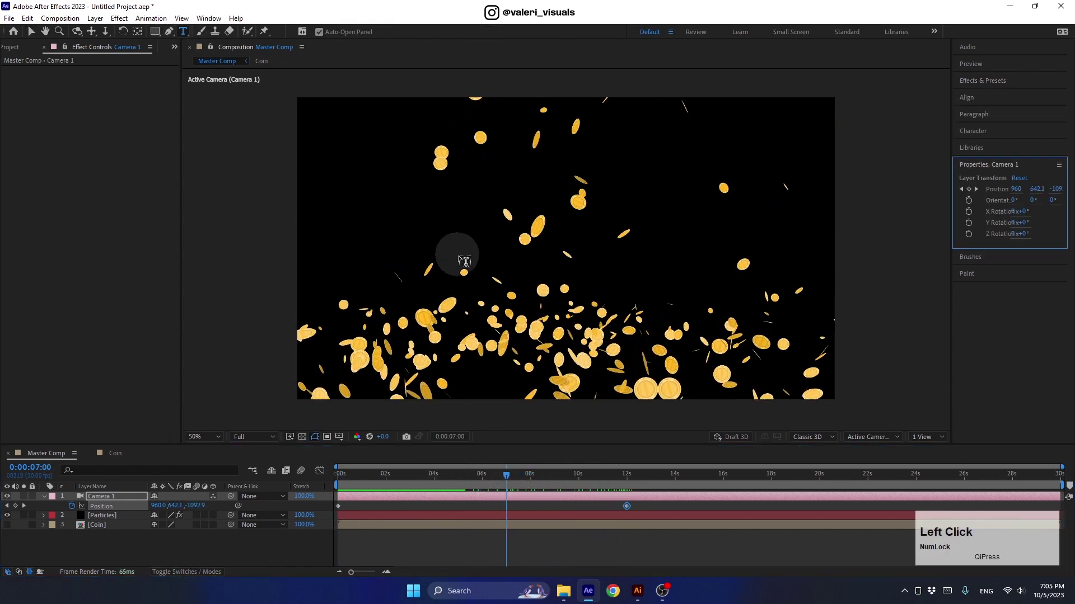
{"action": "type", "text": "tanks"}
{"action": "key", "text": "space"}
{"action": "key", "text": "shift+Num_Lock"}
{"action": "type", "text": "fr"}
{"action": "key", "text": "space"}
{"action": "key", "text": "Return"}
{"action": "type", "text": "watching"}
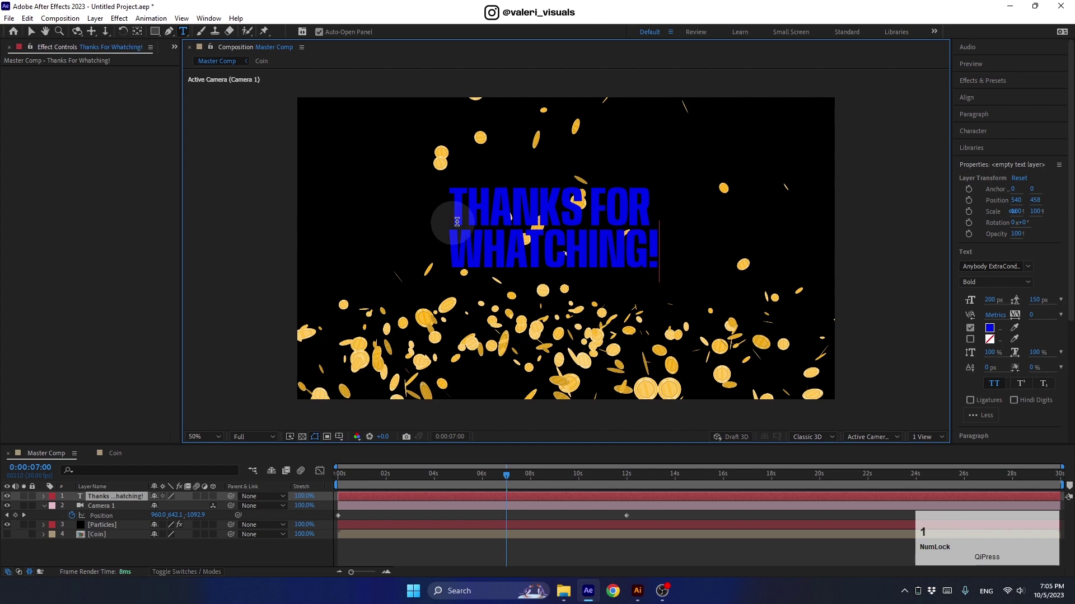
{"action": "key", "text": "ctrl+a"}
Make the title white, centre it in the composition and enable its 3D switch.
{"action": "left_click", "coordinate": [999, 333]}
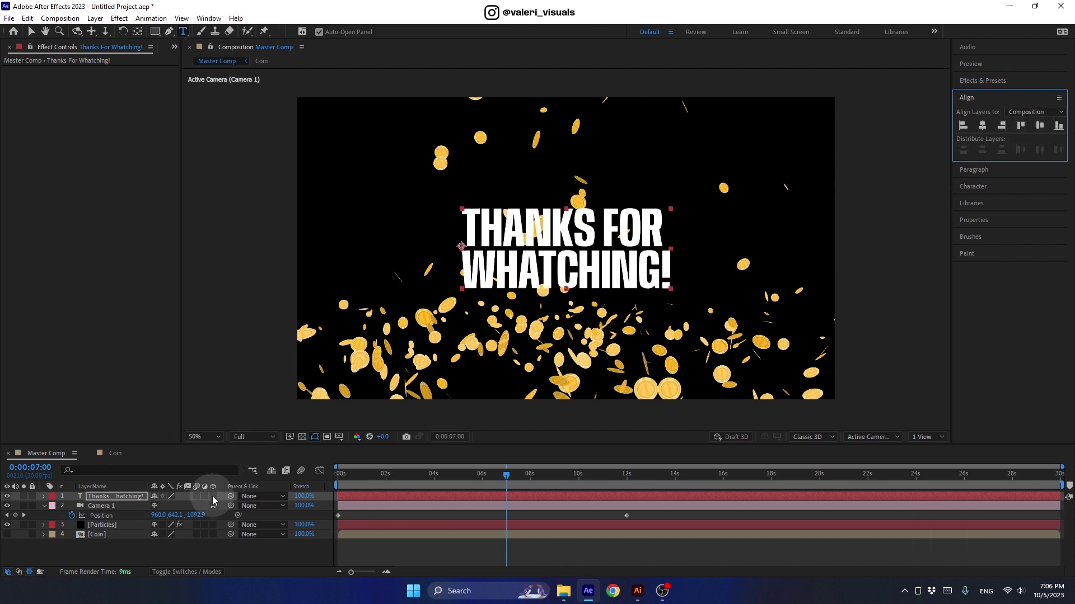
{"action": "left_click", "coordinate": [205, 576]}
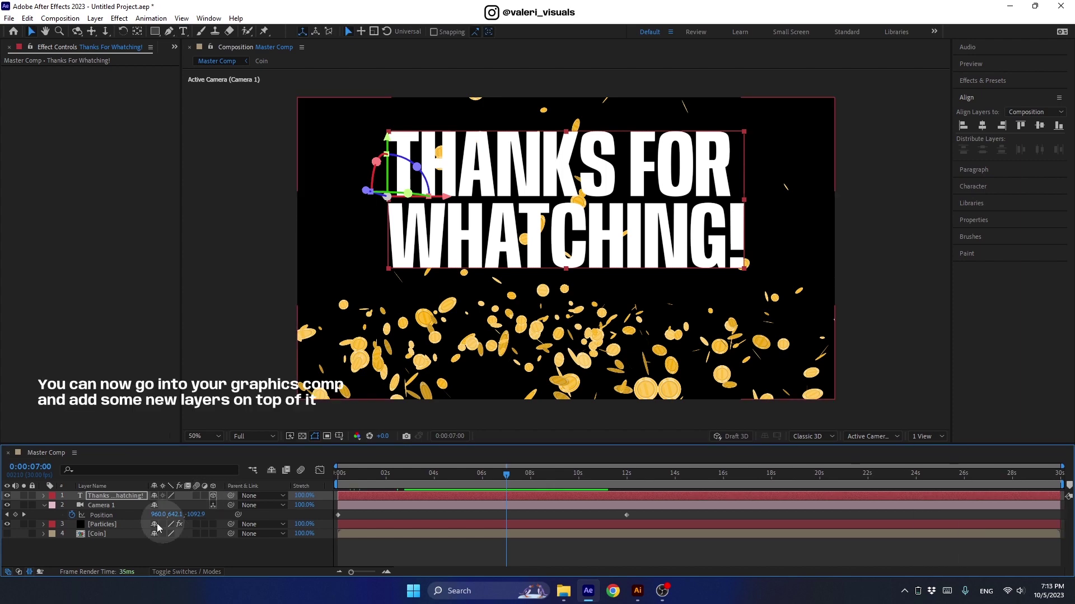
Add a white '$' text layer in the Coin comp and centre it on the coin artwork.
{"action": "left_click", "coordinate": [122, 536]}
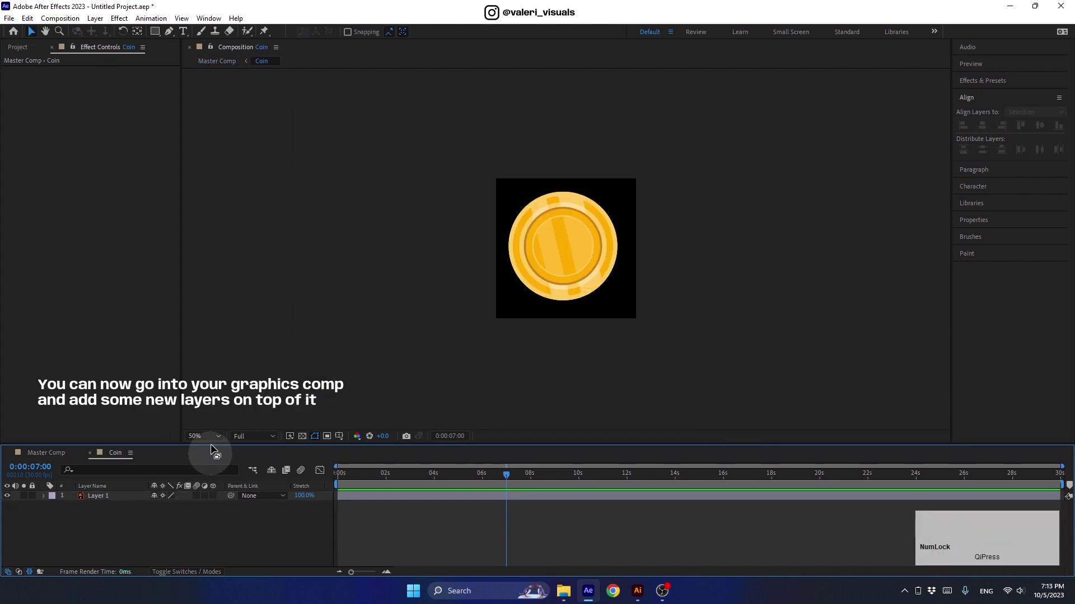
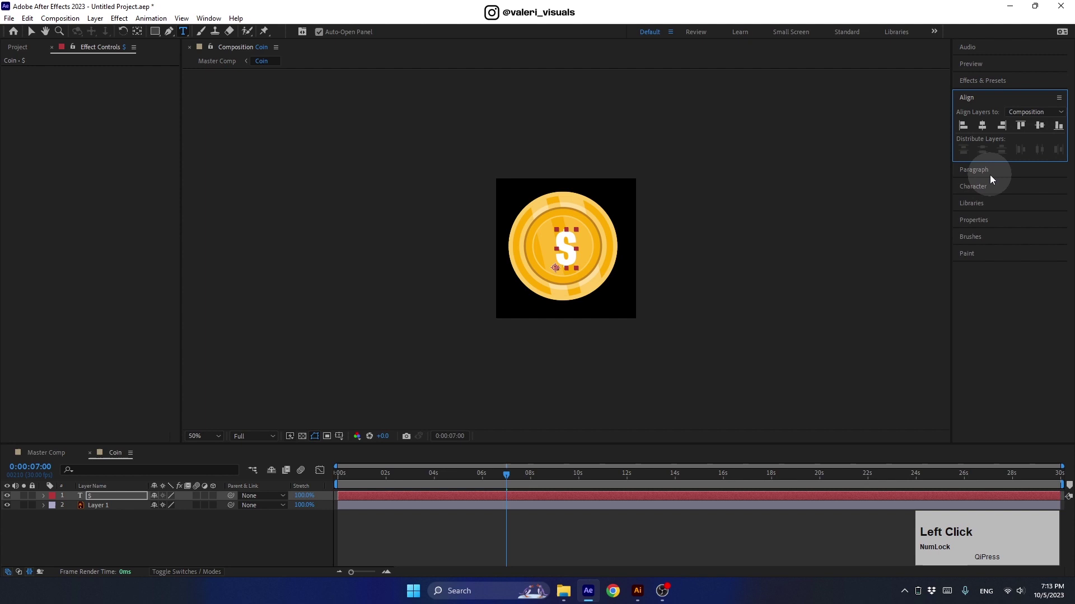
{"action": "left_click", "coordinate": [985, 189]}
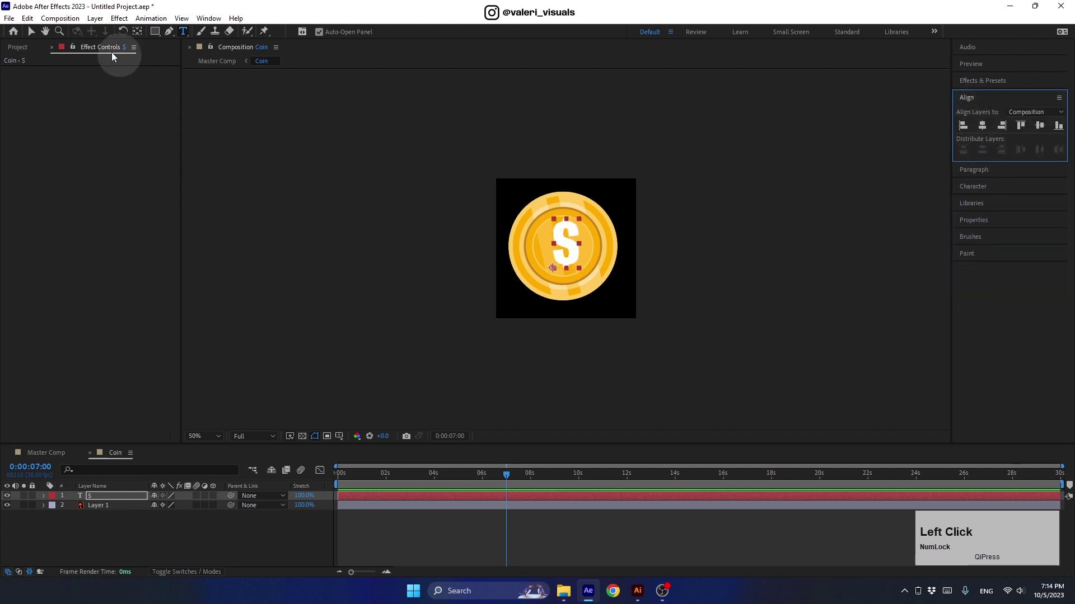
{"action": "left_click", "coordinate": [31, 40]}
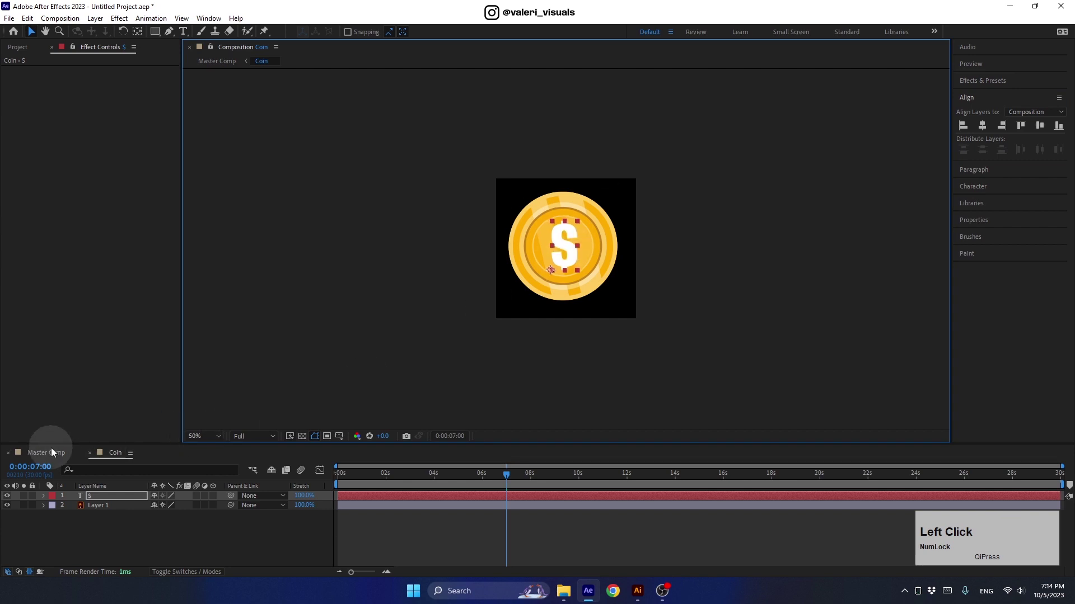
Back in Master Comp, collapse Camera 1's properties and play the finished title-over-coins animation.
{"action": "scroll", "scroll_direction": "up", "scroll_amount": 3}
{"action": "middle_click", "coordinate": [499, 377]}
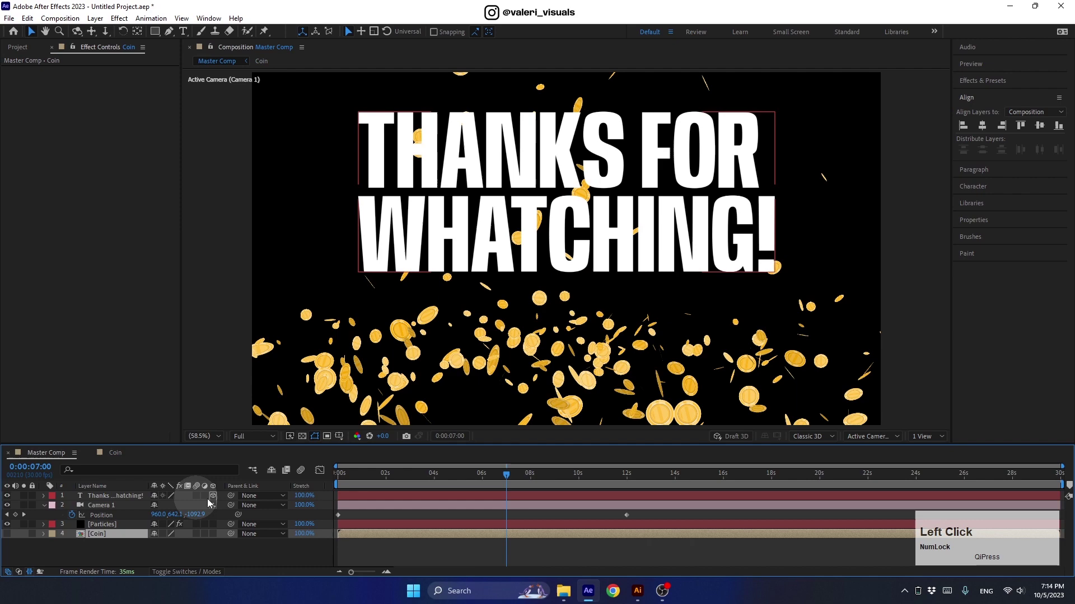
{"action": "left_click", "coordinate": [509, 481]}
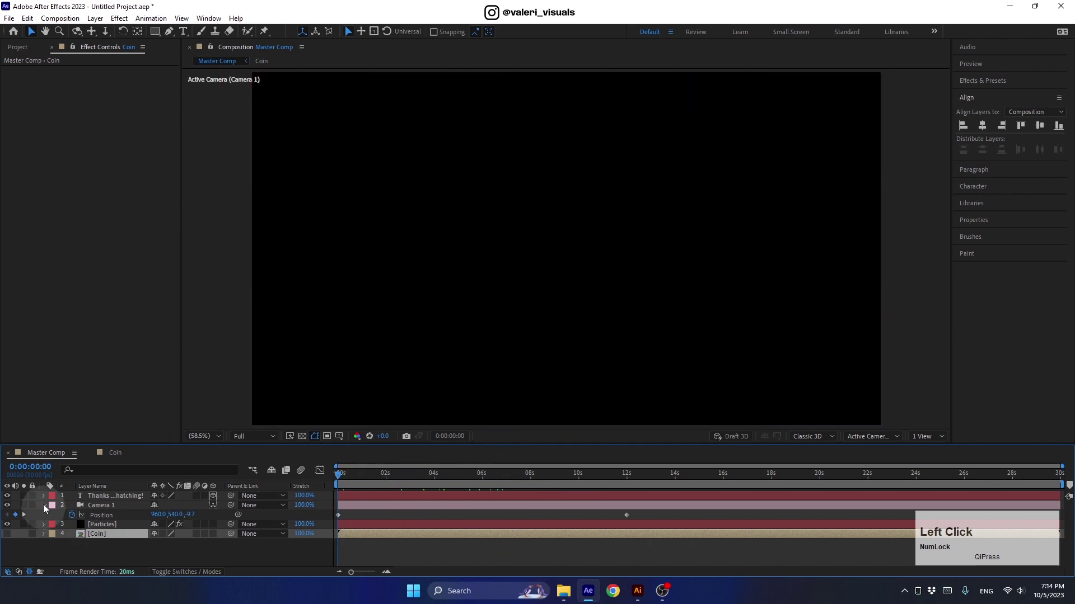
{"action": "key", "text": "space"}
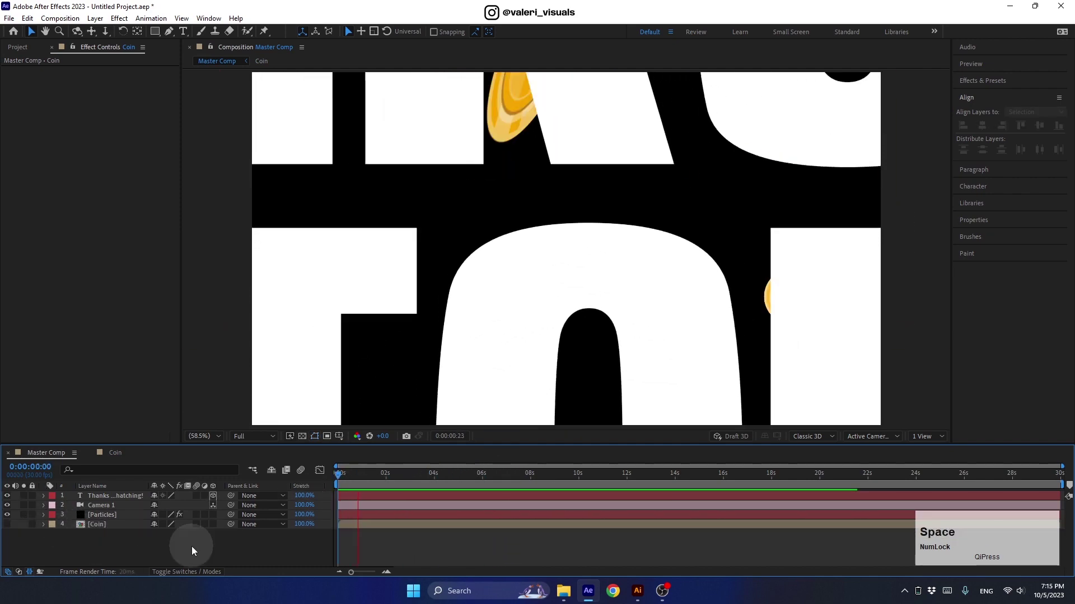